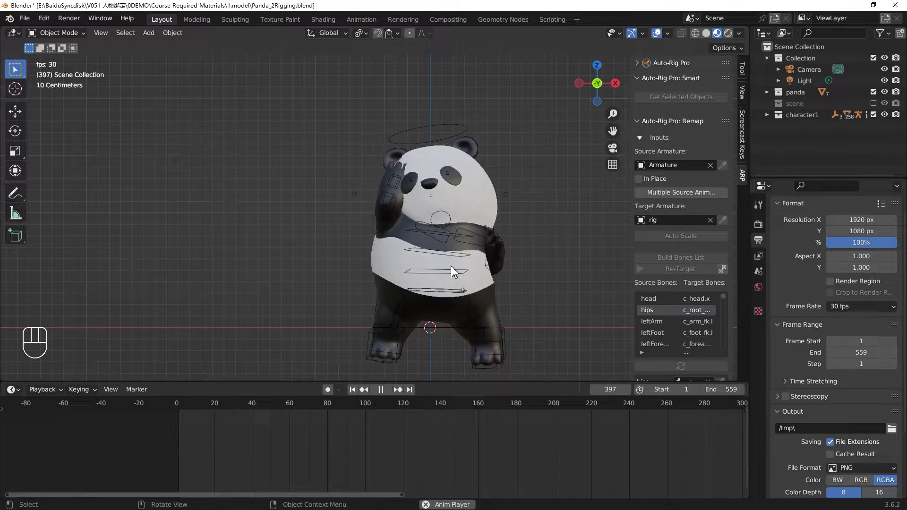
Play the panda's retargeted dance with the rockstar.mp4 reference beside it.
key("space")
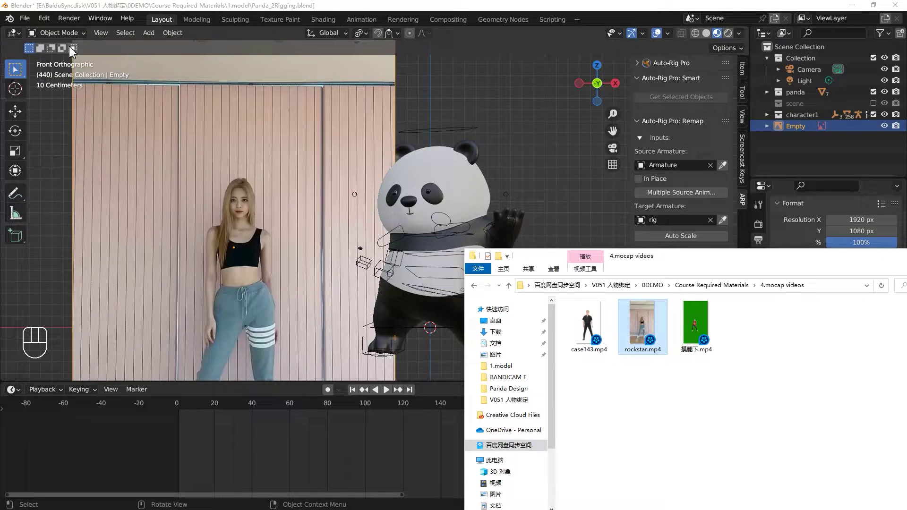
Replay the dance from the first frame to see the reference video stop early.
key("s")
left_click(345, 317)
key("g")
left_click(358, 399)
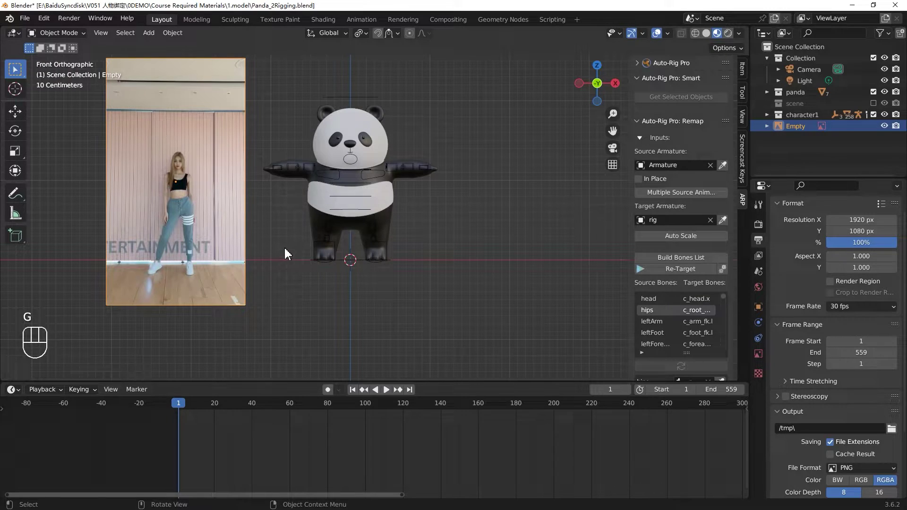
key("space")
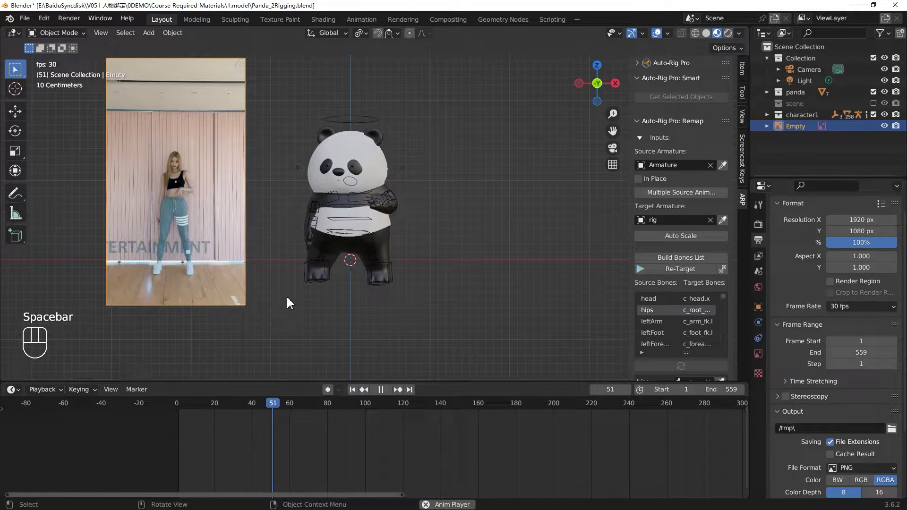
key("s")
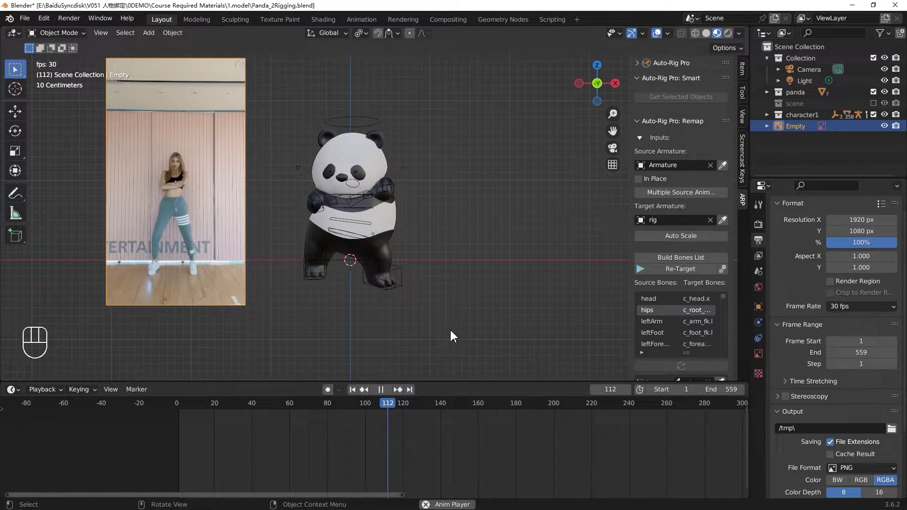
key("space")
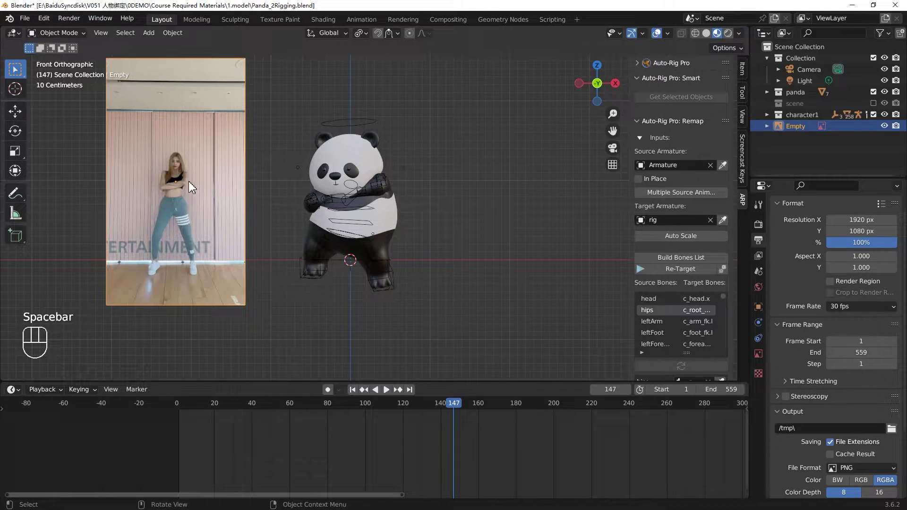
Refresh the image Empty's frame count to 559 so the video covers the whole range.
left_click(760, 360)
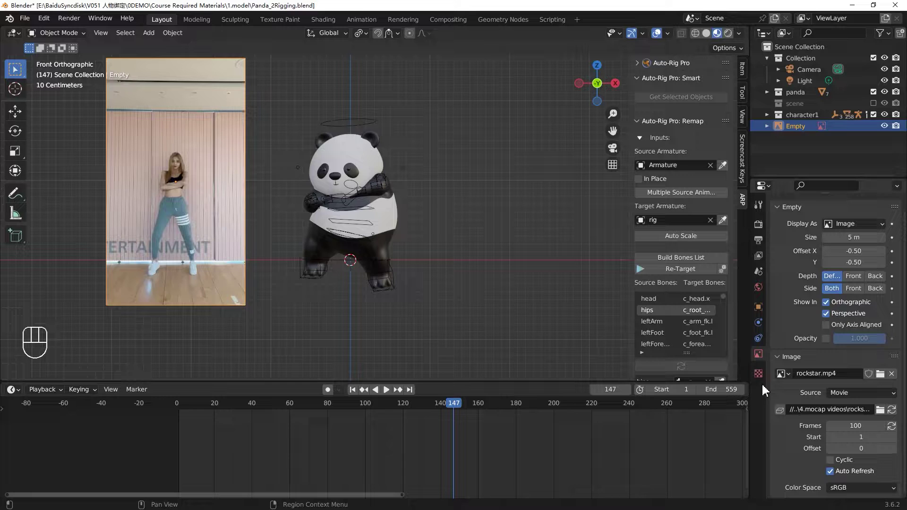
left_click(898, 433)
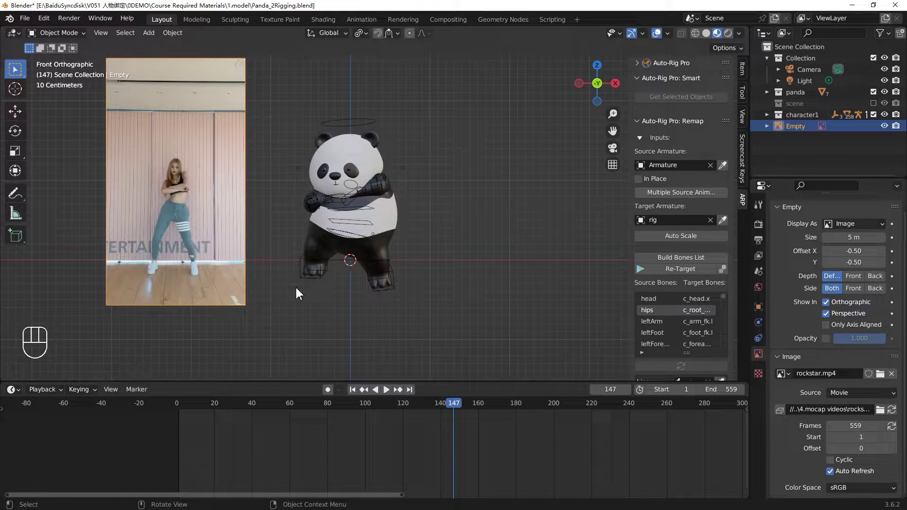
Load Panda_4mocap cleanup.blend and play the dance through once, stopping at the start.
left_click(359, 396)
key("space")
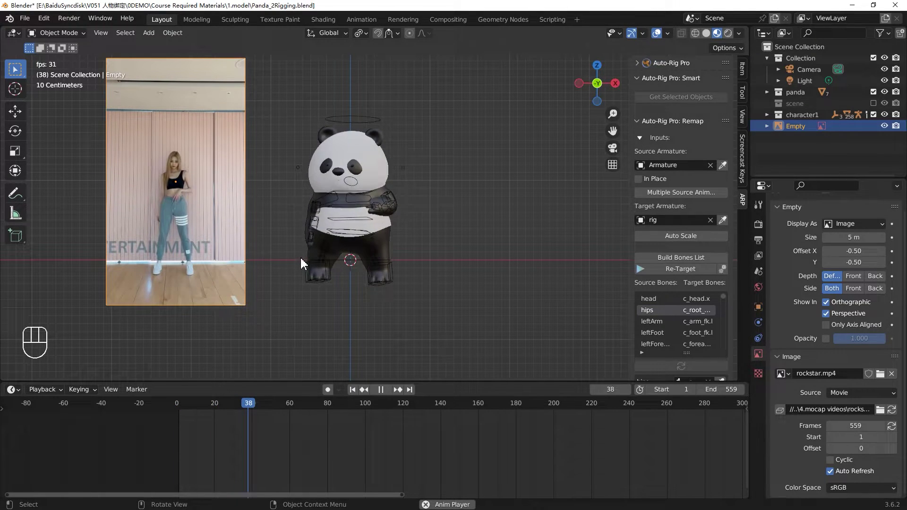
key("space")
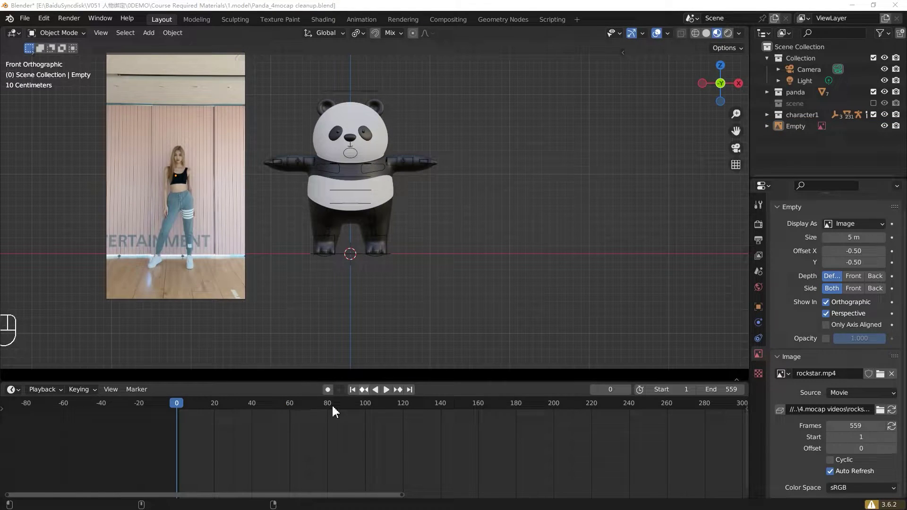
key("space")
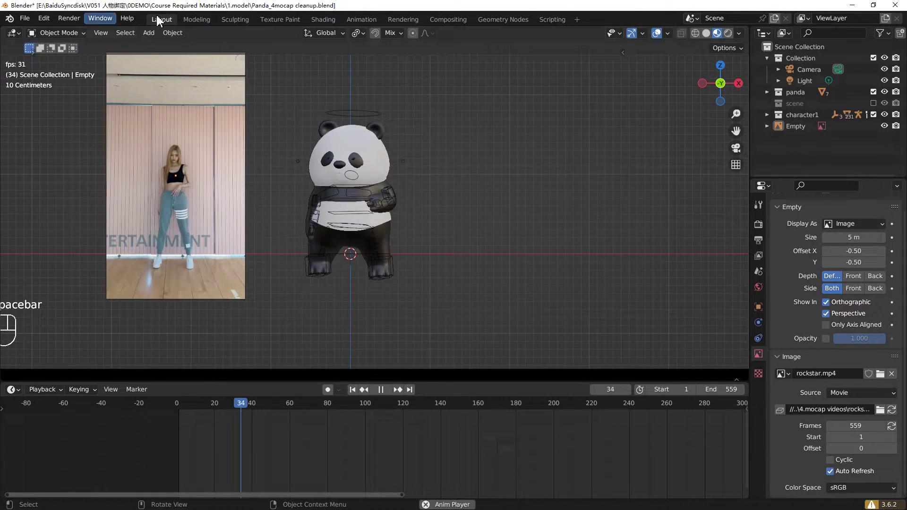
key("space")
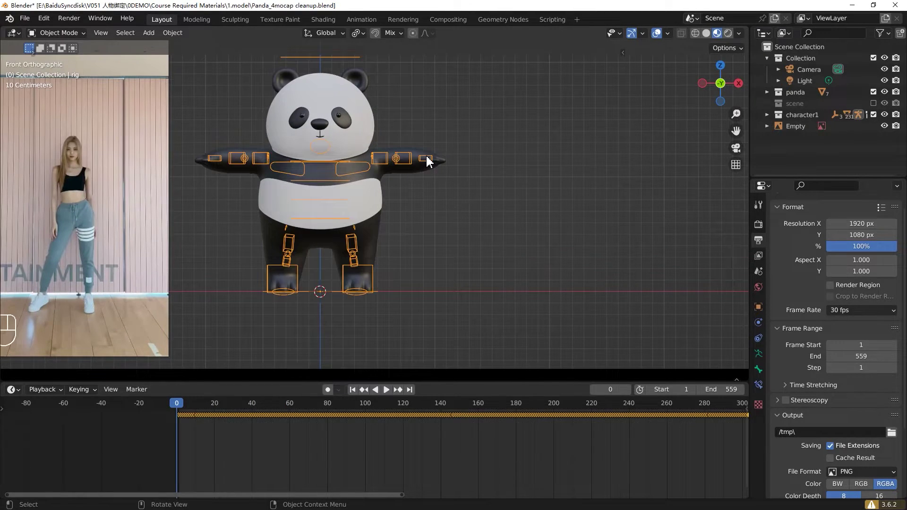
Enter Pose Mode, select c_foot_fk.l, and cancel a test rotation so the pose stays unchanged.
key("Tab")
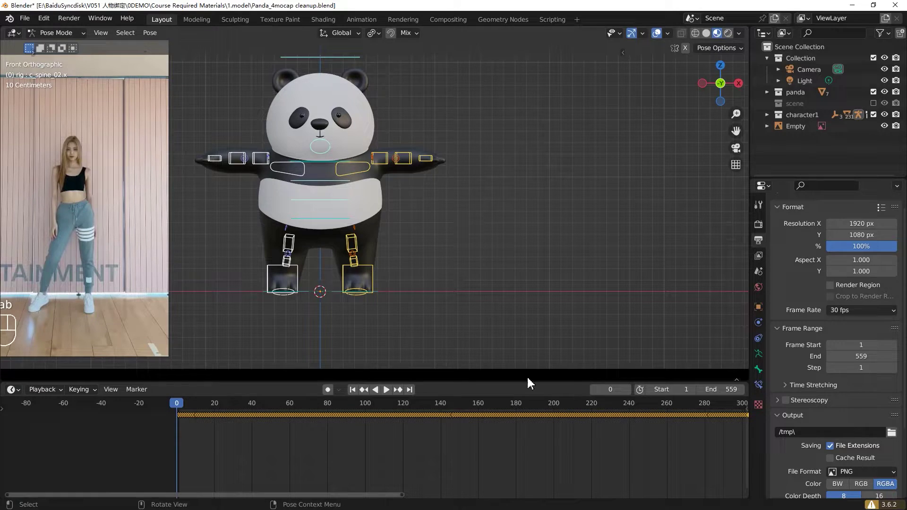
left_click(432, 188)
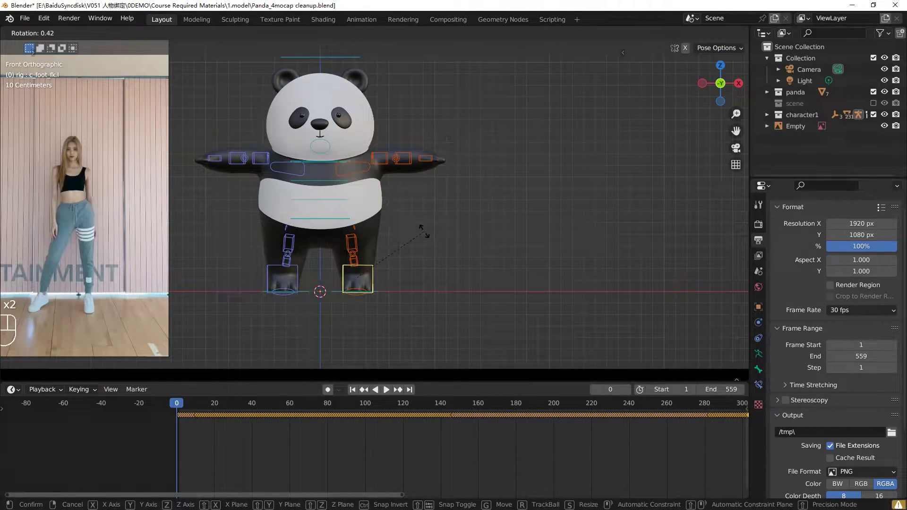
right_click(454, 226)
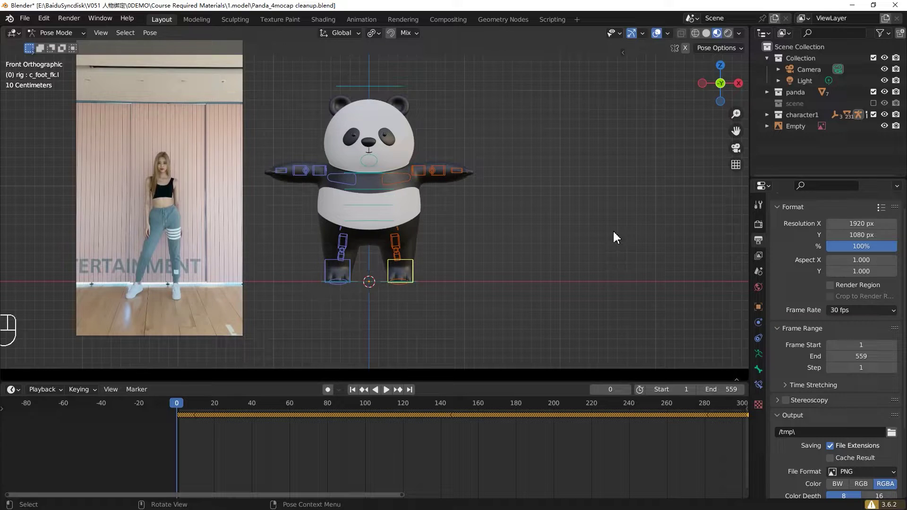
left_click_drag(617, 237, 617, 237)
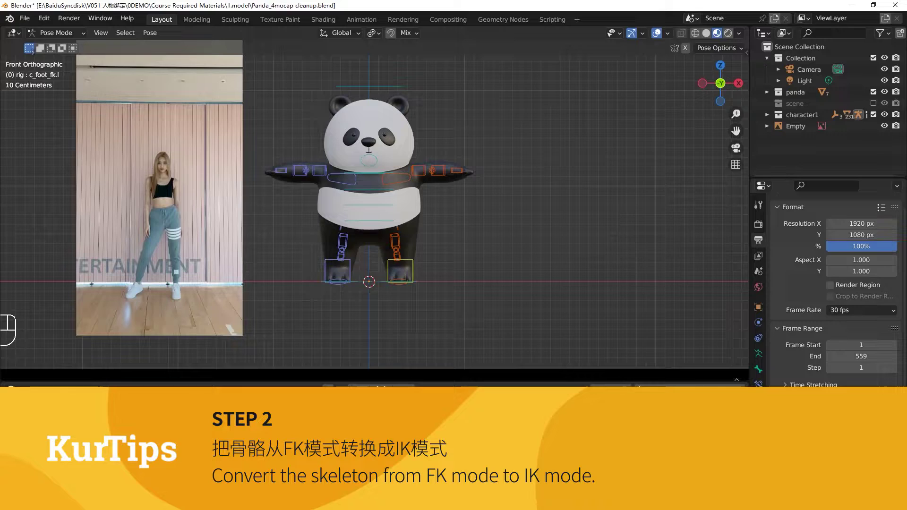
Save, then reopen Panda_4mocap cleanup.blend from the file browser and check playback.
left_click(452, 310)
key("ctrl+s")
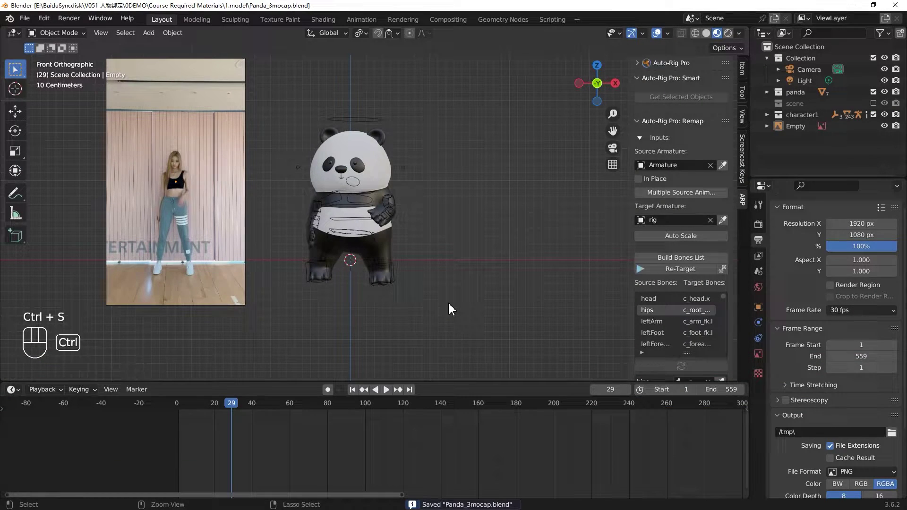
key("ctrl+shift+s")
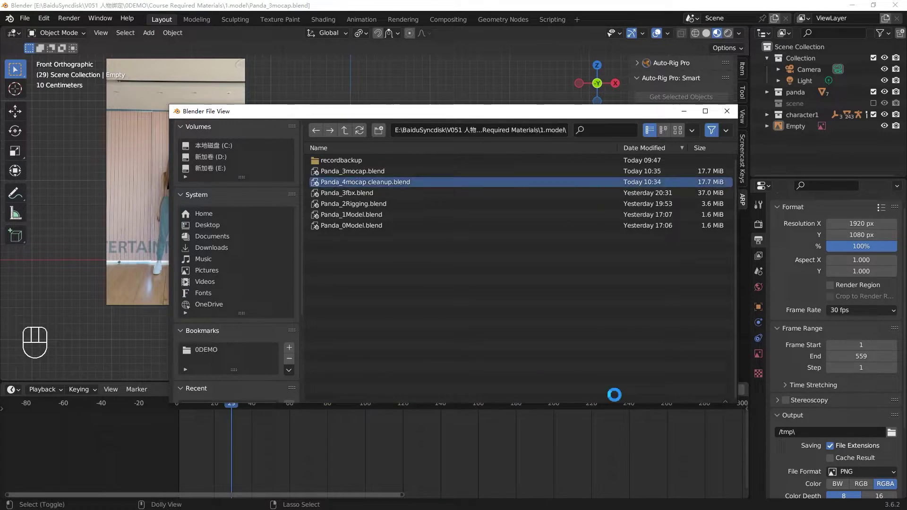
double_click(212, 328)
key("space")
key("space")
Split the timeline into a Dope Sheet above a Nonlinear Animation editor showing the Armature strip.
left_click_drag(245, 337, 190, 350)
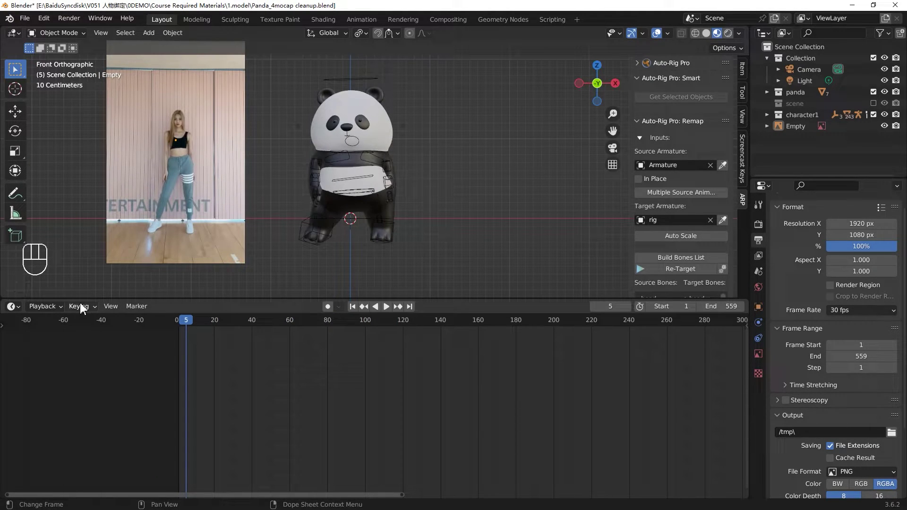
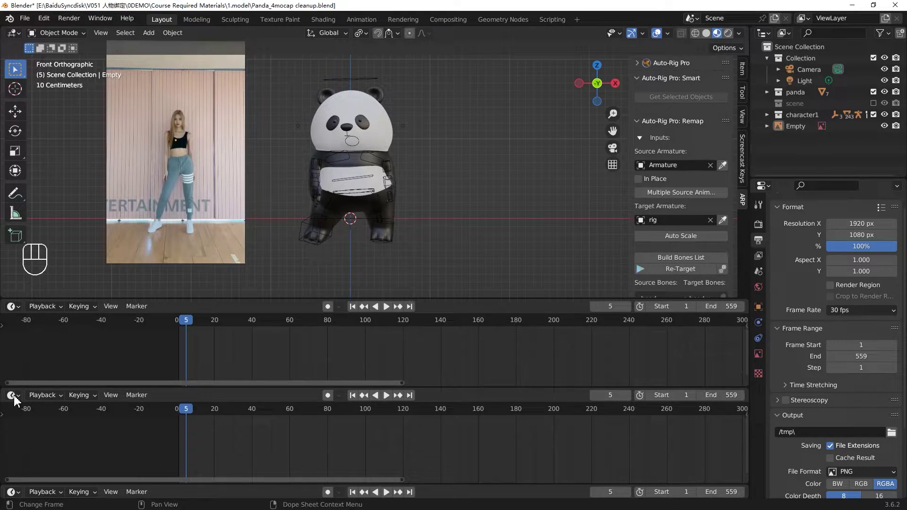
left_click_drag(17, 402, 48, 357)
left_click_drag(126, 343, 157, 342)
left_click_drag(18, 311, 171, 340)
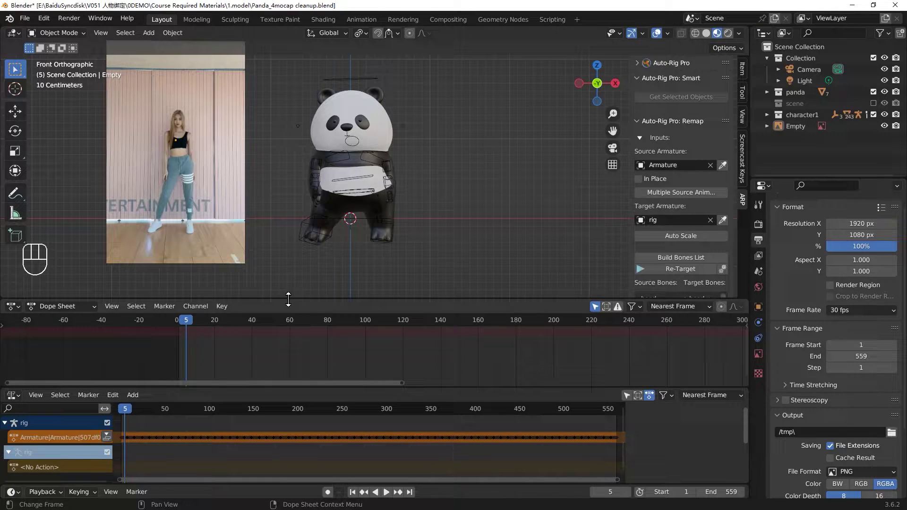
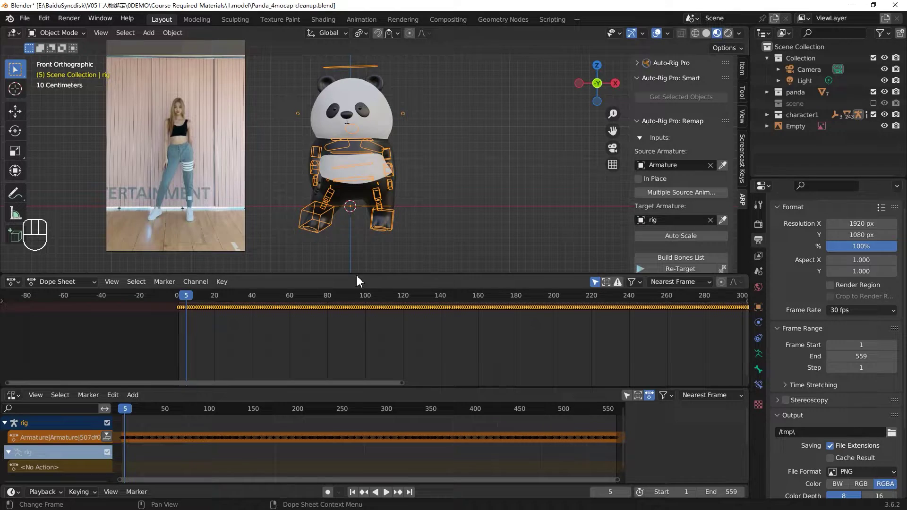
key("Tab")
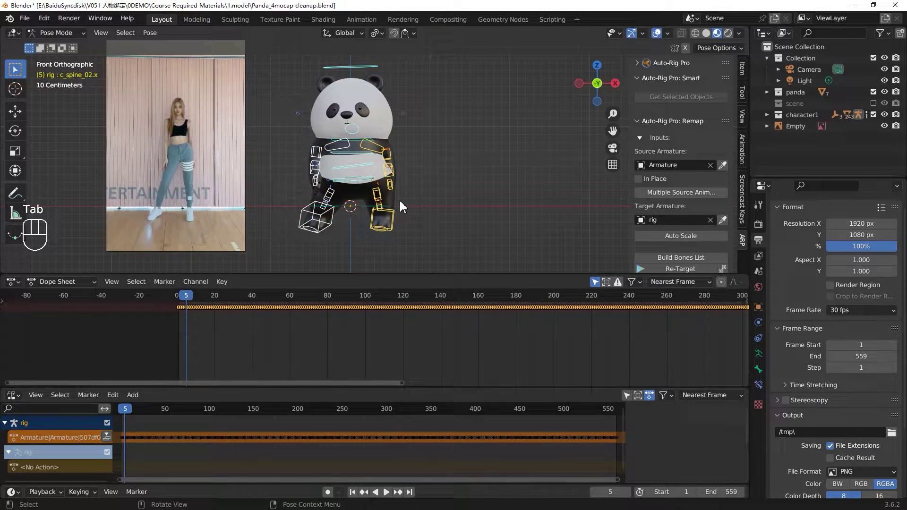
key("g")
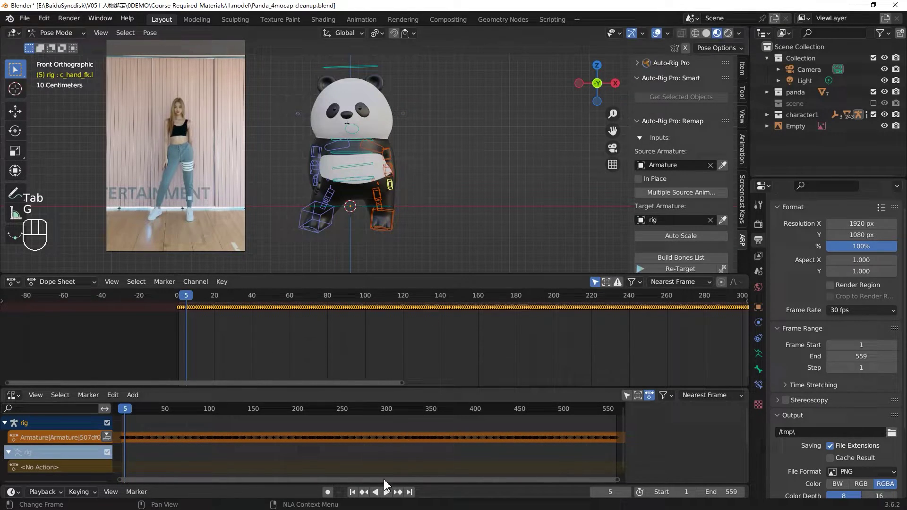
left_click(359, 495)
left_click(435, 112)
key("g")
left_click(457, 94)
left_click(393, 194)
key("g")
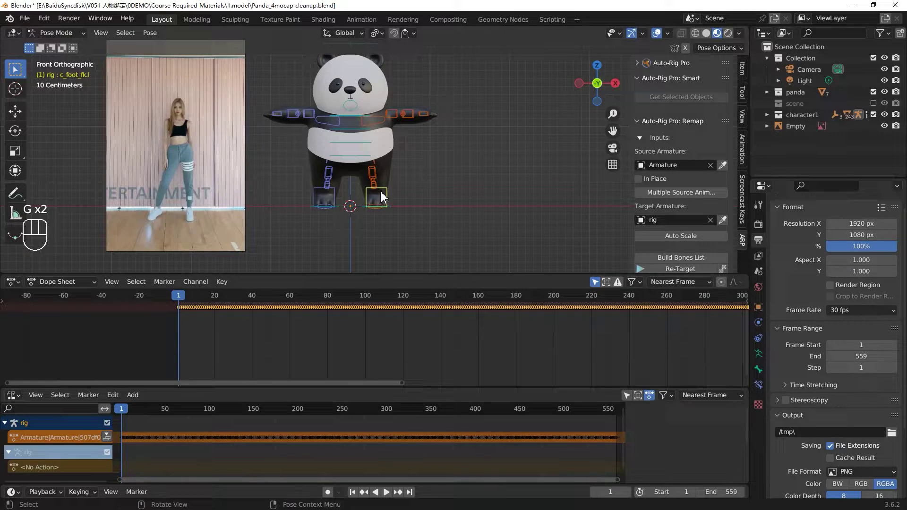
left_click_drag(435, 169, 455, 225)
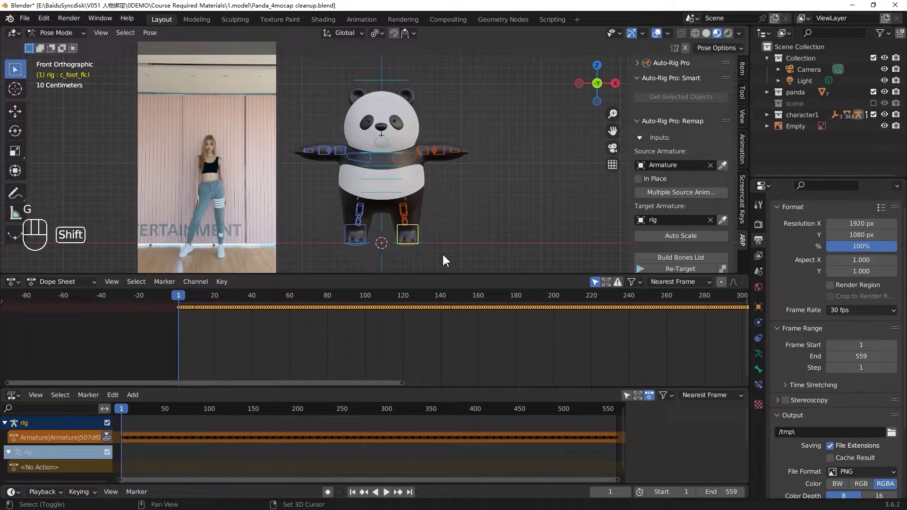
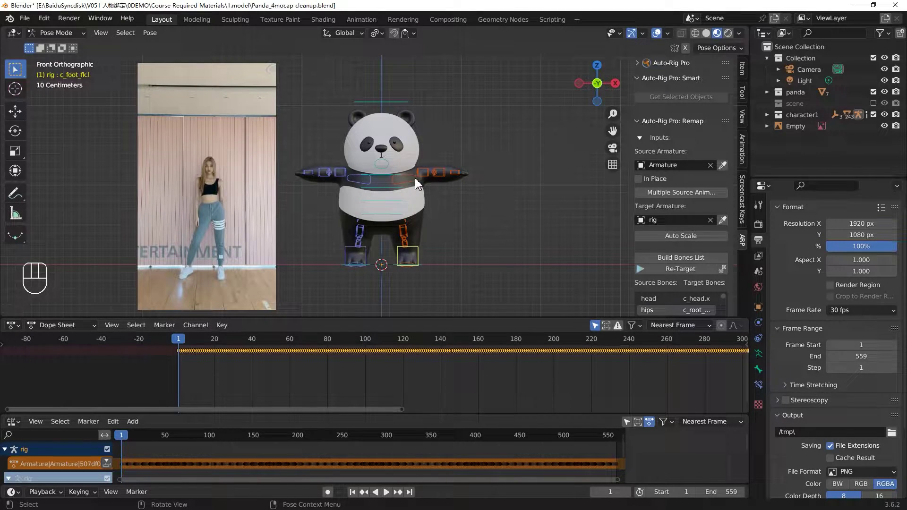
Expand Snap IK-FK in Rig Main Properties and snap the left arm FK to IK.
right_click(459, 177)
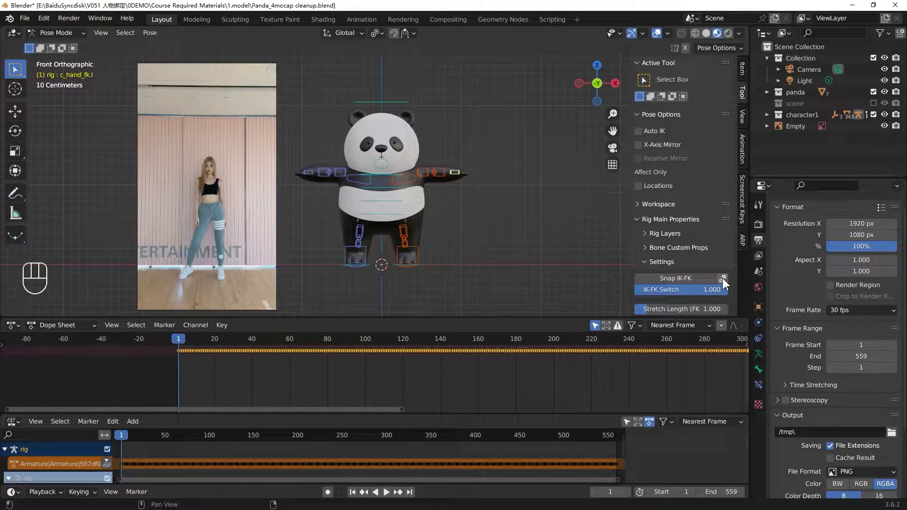
left_click(727, 285)
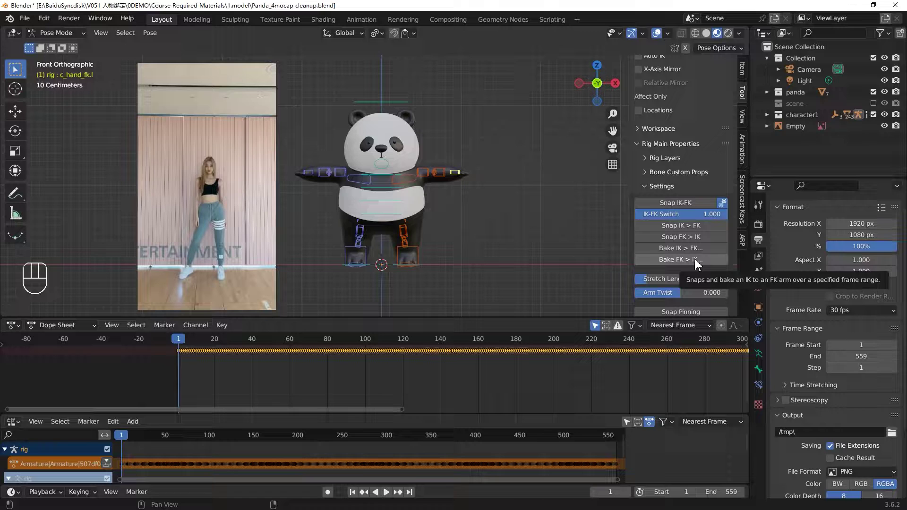
left_click_drag(698, 265, 437, 181)
Snap the right arm FK to IK over frames 0–559 as well.
key("KP_5")
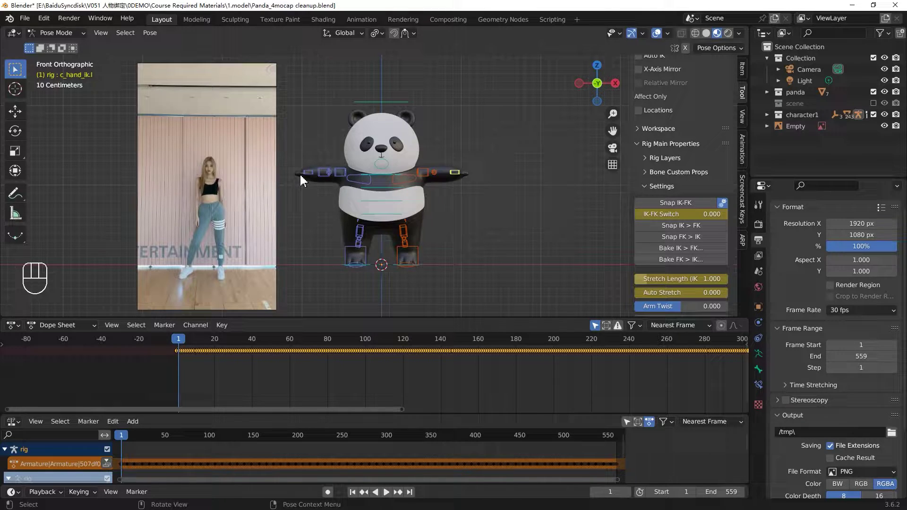
left_click(310, 178)
left_click_drag(686, 266, 389, 218)
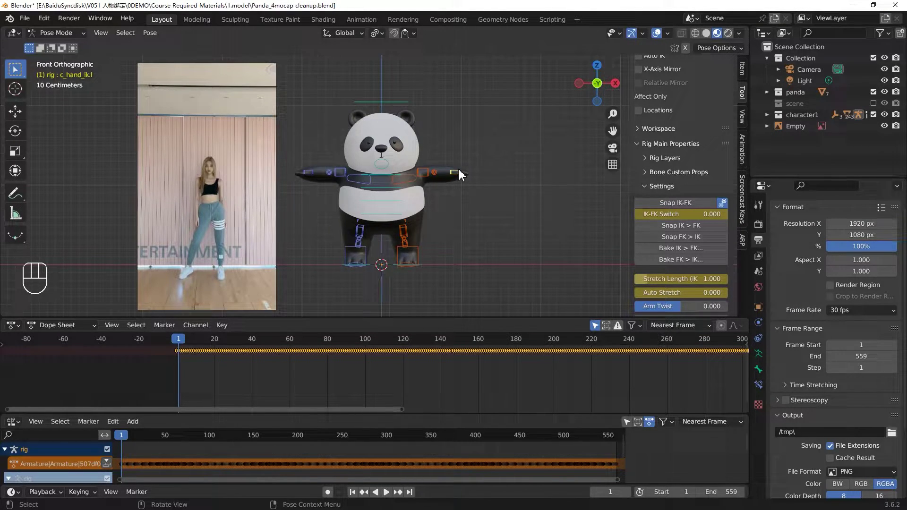
Switch the foot controls to IK, play the dance to check it, and scrub back to frame 0.
key("g")
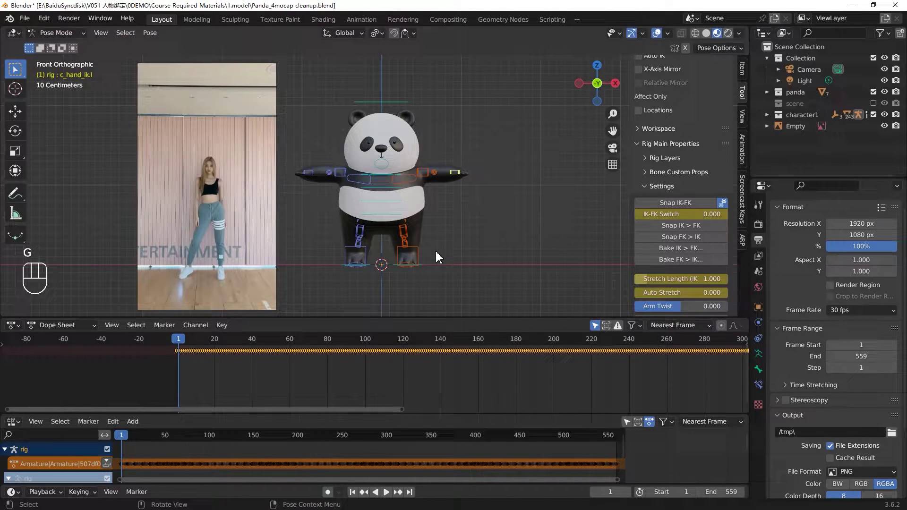
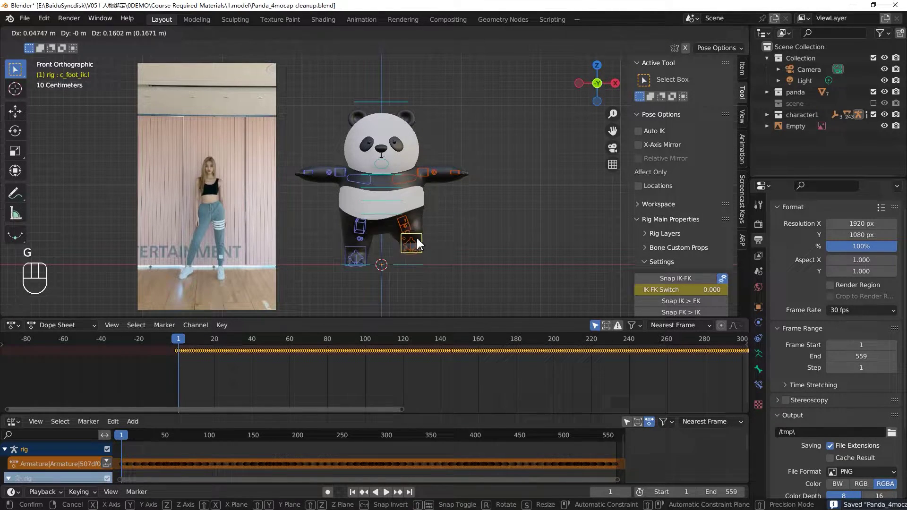
left_click(368, 255)
key("g")
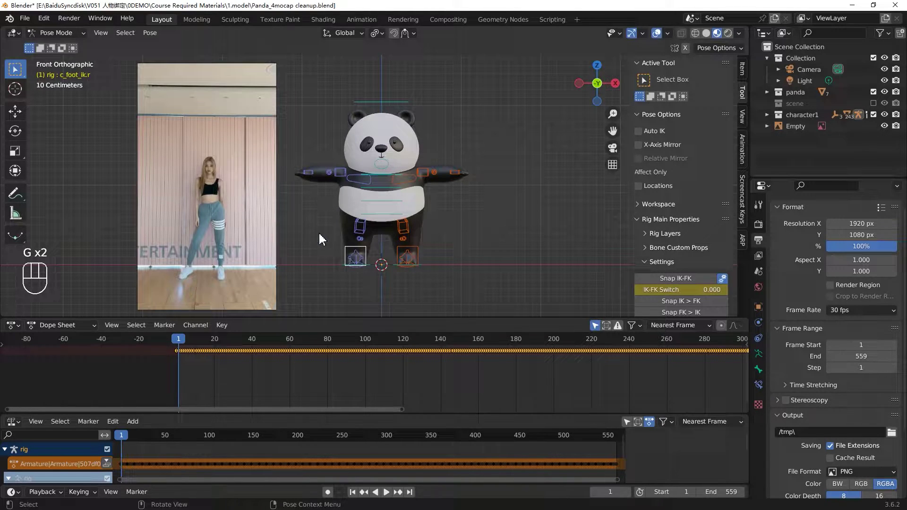
key("space")
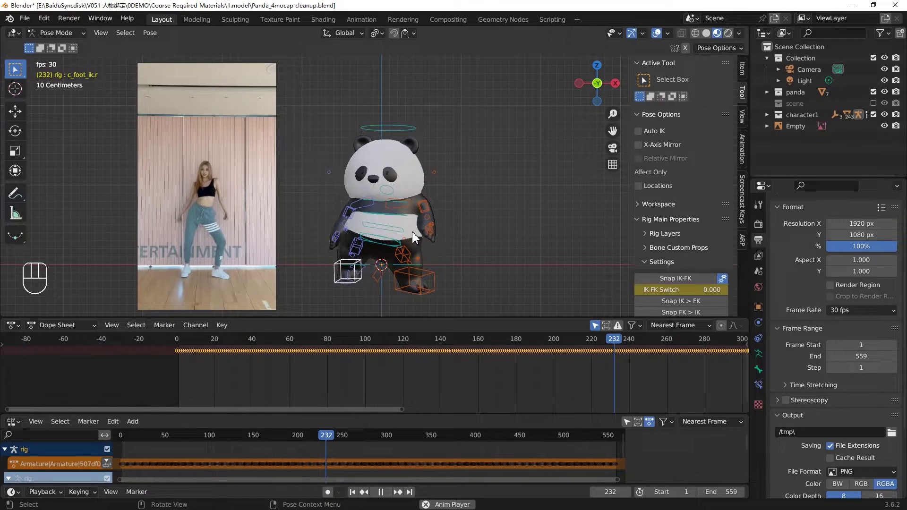
key("space")
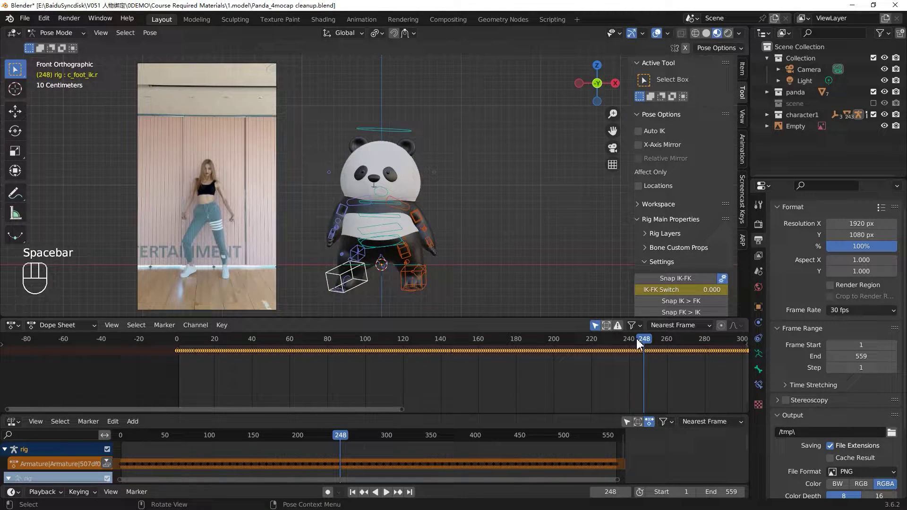
left_click_drag(649, 345, 196, 308)
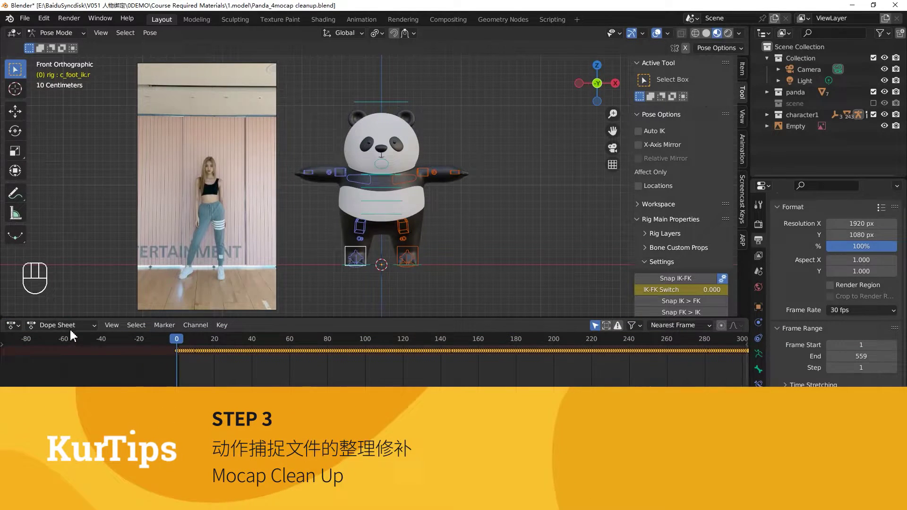
Name the mocap action RAW and push it down into its own NLA strip.
left_click_drag(73, 331, 77, 358)
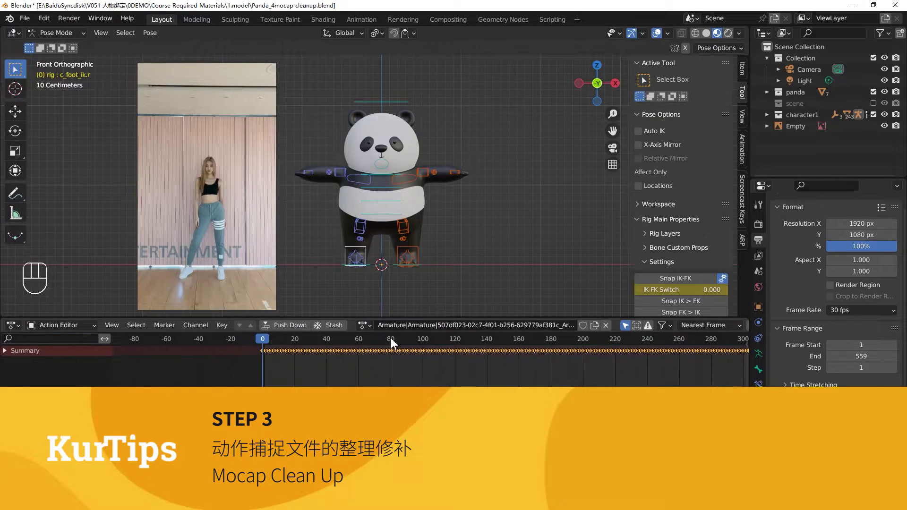
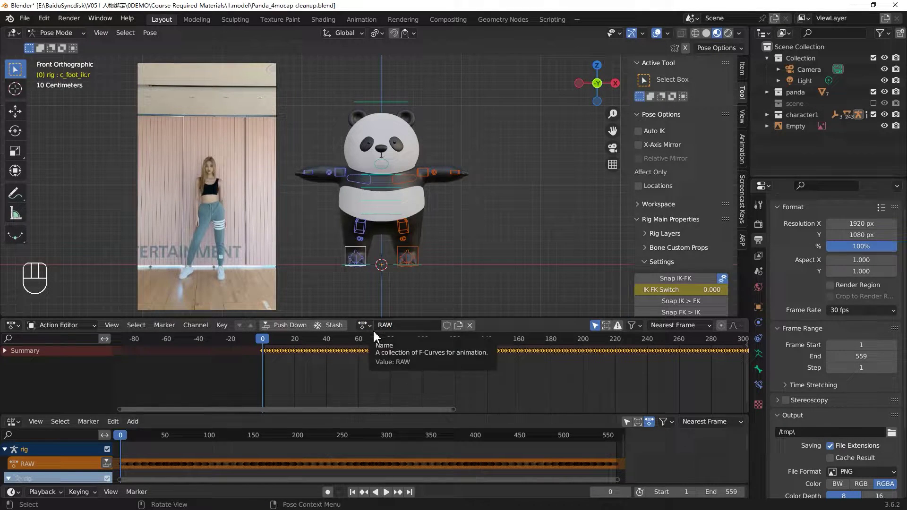
left_click(284, 333)
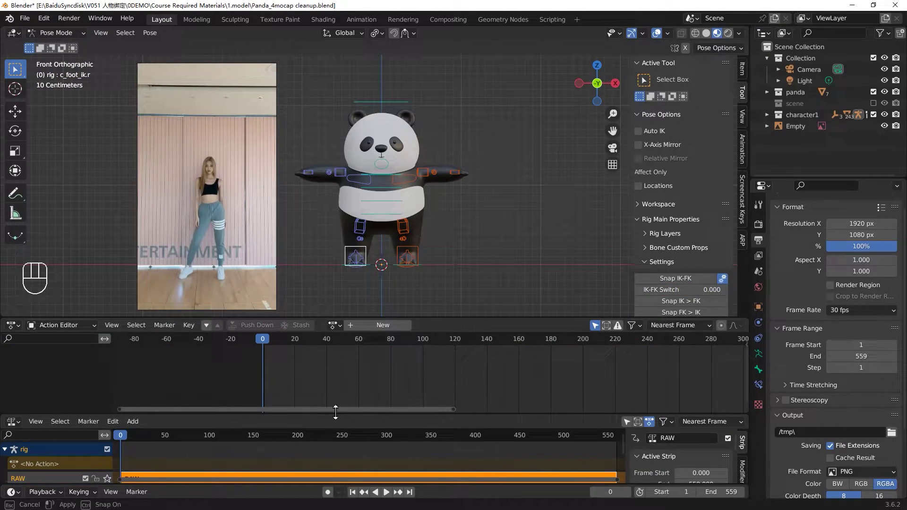
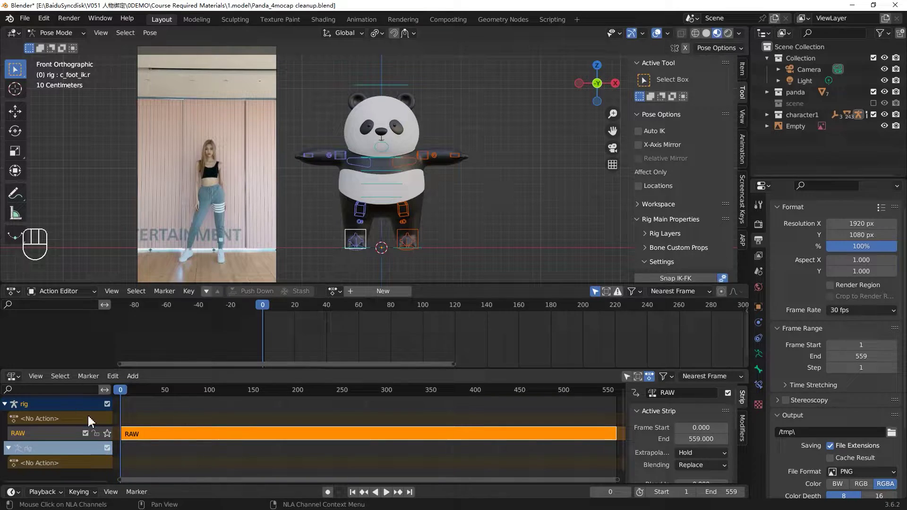
Set the rig's animation data Blending to Combine above the RAW strip.
left_click(63, 423)
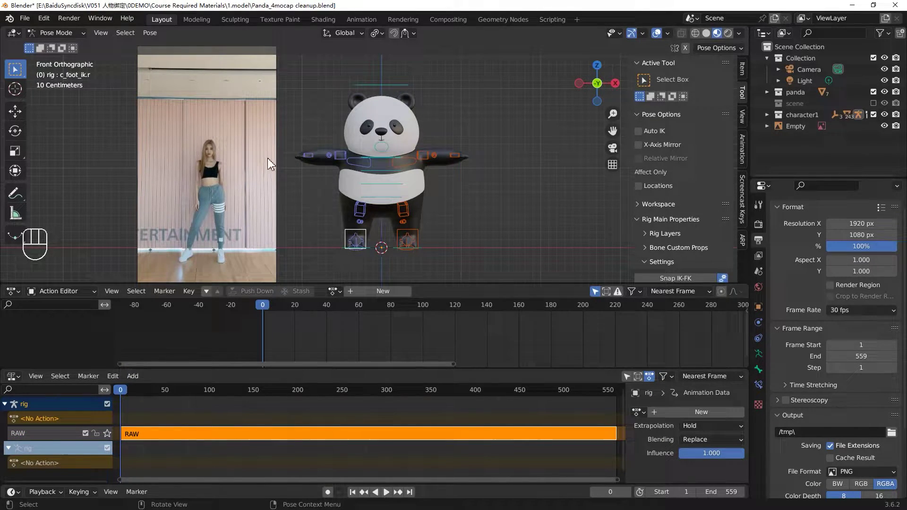
left_click_drag(701, 443, 701, 421)
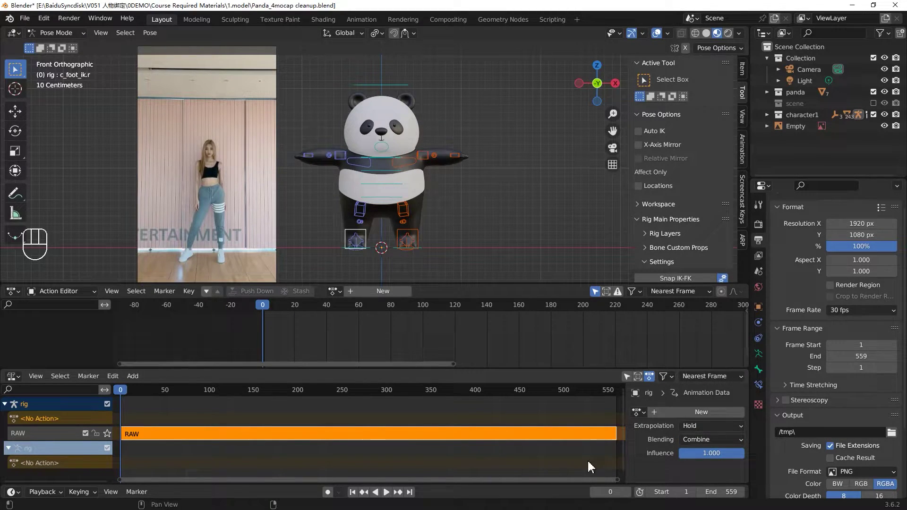
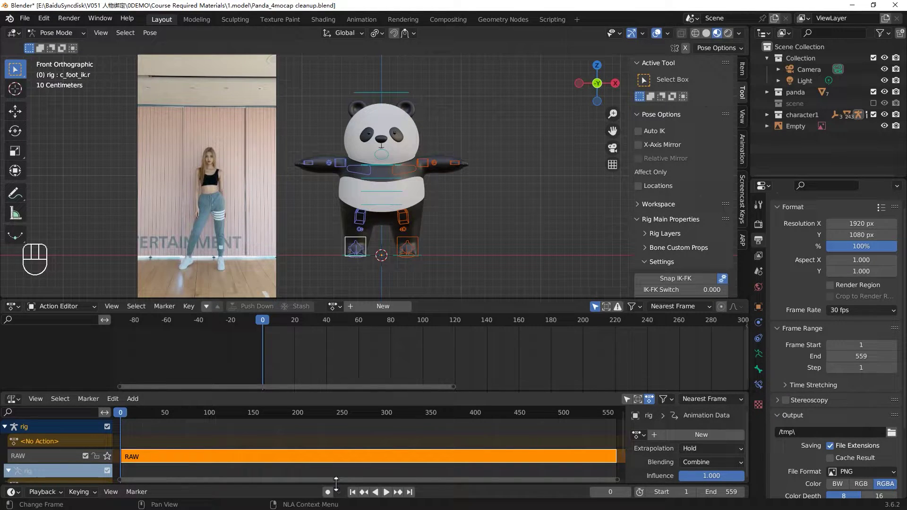
Enable auto keyframing, play the dance briefly and return to the first frames in front view.
left_click(329, 502)
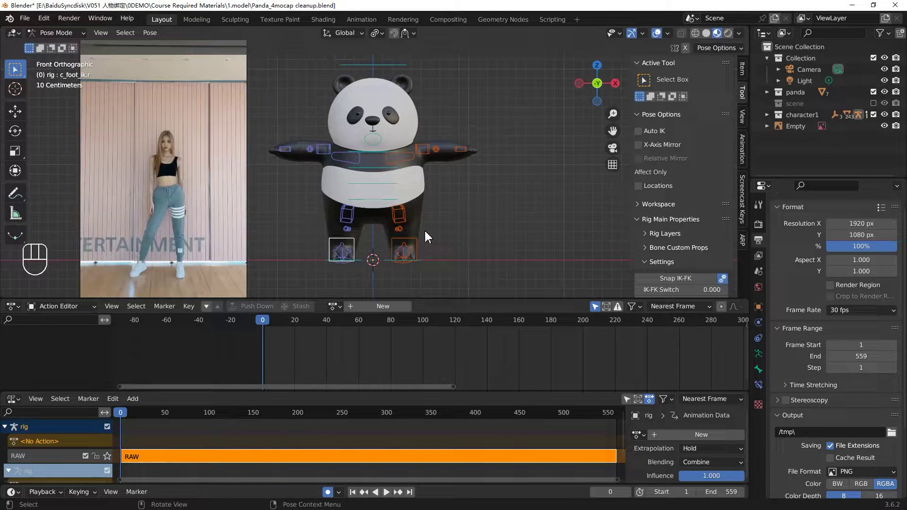
middle_click(470, 230)
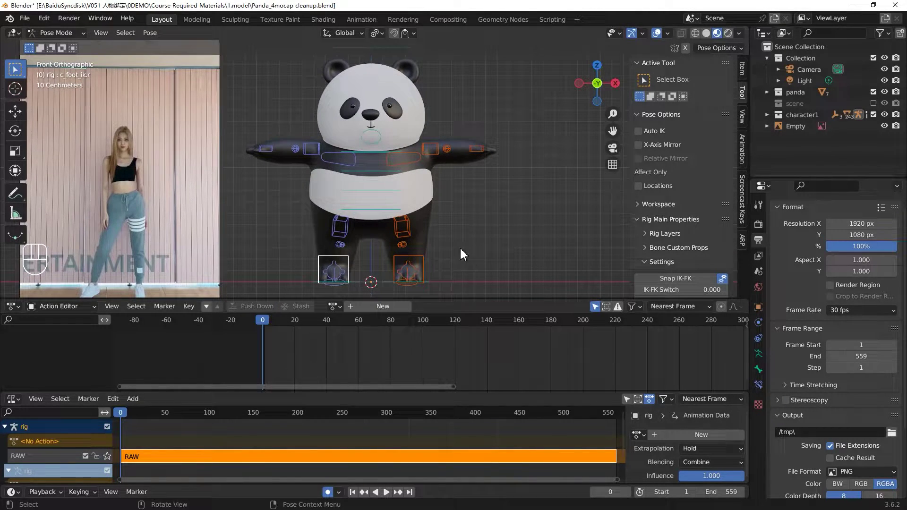
key("space")
key("space")
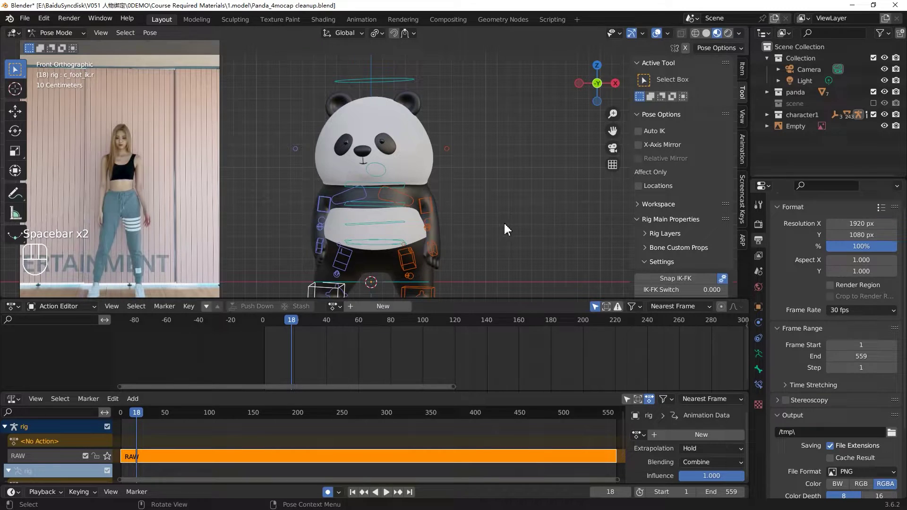
left_click_drag(535, 196, 542, 186)
left_click_drag(542, 186, 496, 241)
left_click_drag(291, 325, 267, 334)
key("Right")
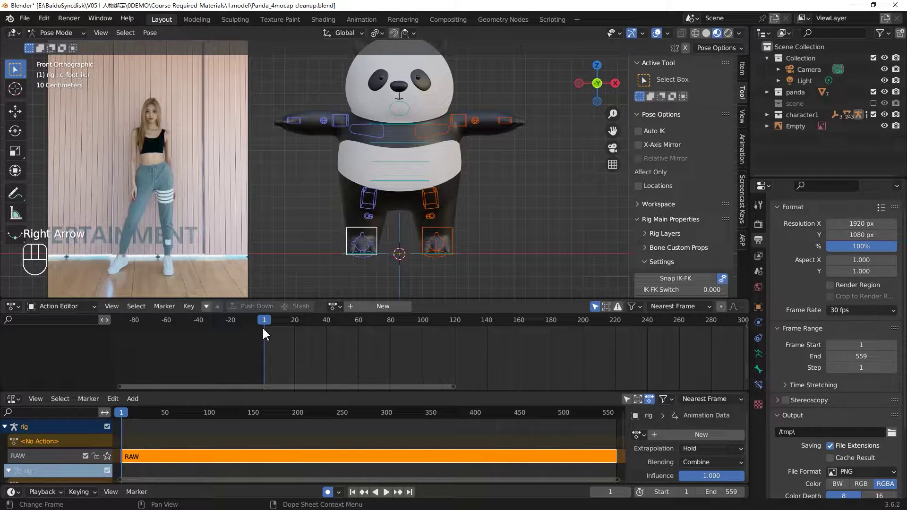
key("Right")
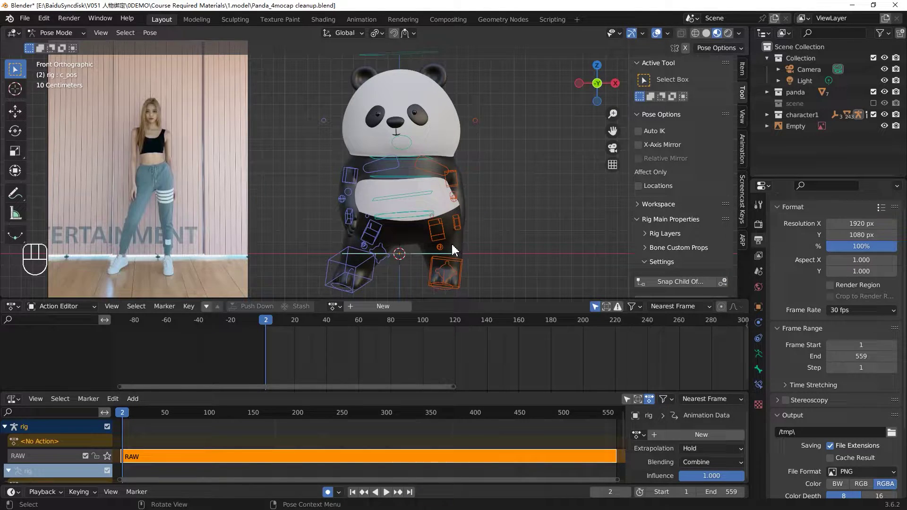
left_click_drag(456, 249, 454, 266)
key("KP_1")
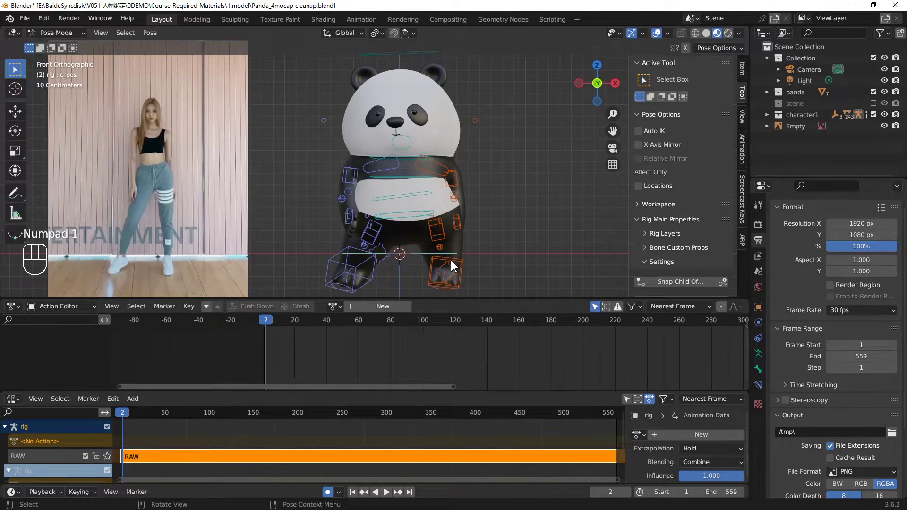
Nudge the left-side foot control along Z so a rigAction layer is keyed at frame 0 above RAW.
key("a")
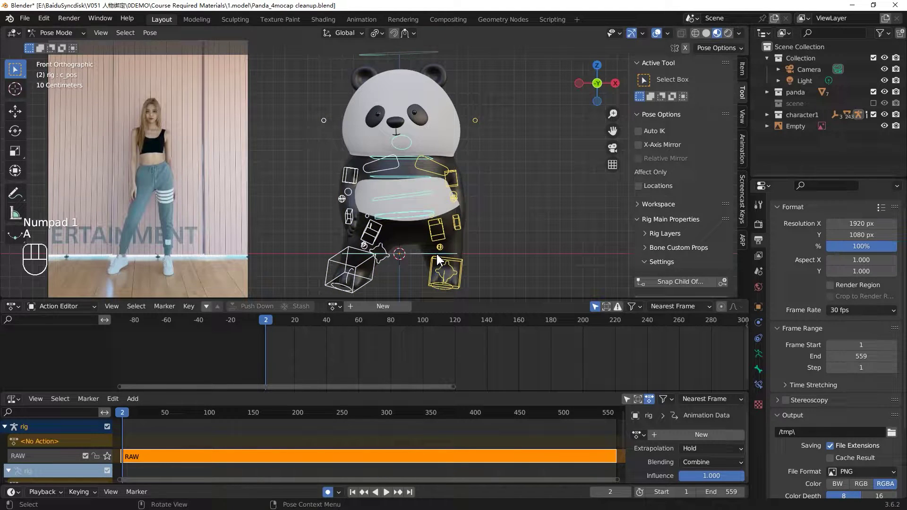
left_click(440, 260)
key("n")
key("g")
key("z")
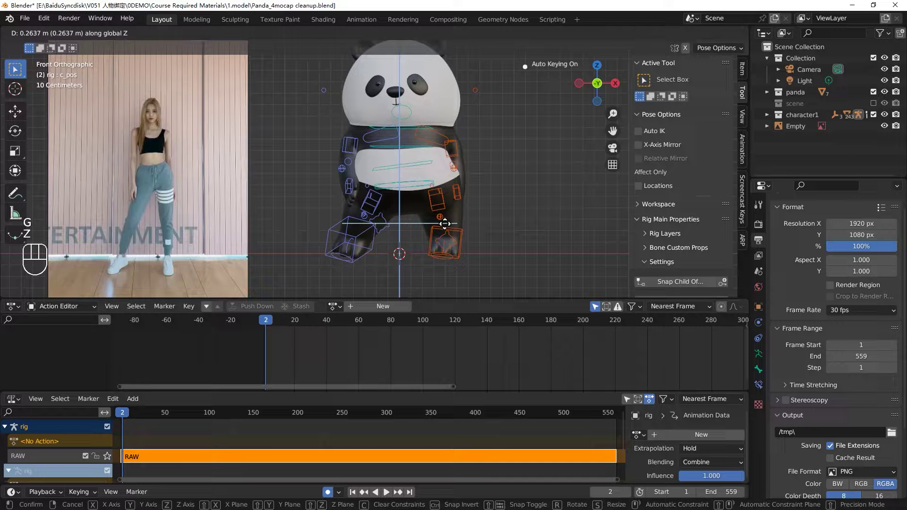
left_click(449, 230)
left_click(265, 326)
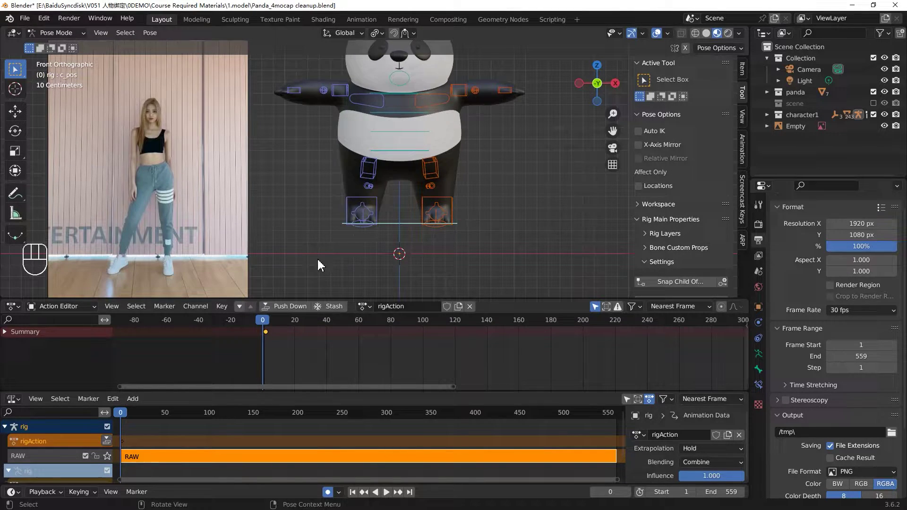
Play the dance to check the feet, scrub back to frame 3 and select the foot keyframe there.
key("space")
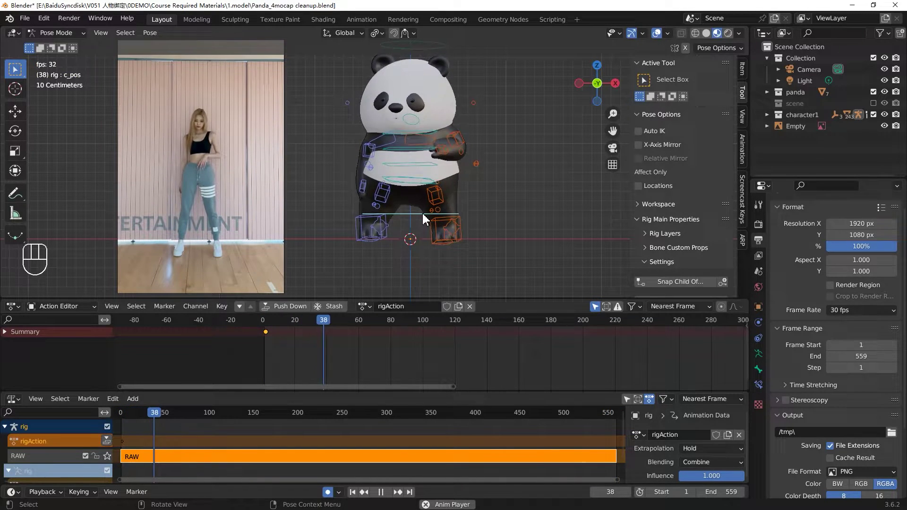
key("space")
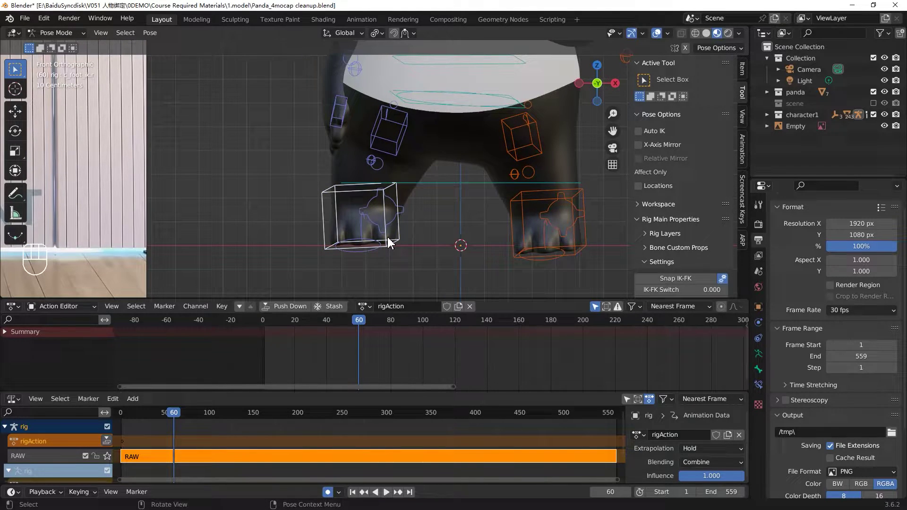
left_click_drag(341, 329, 270, 340)
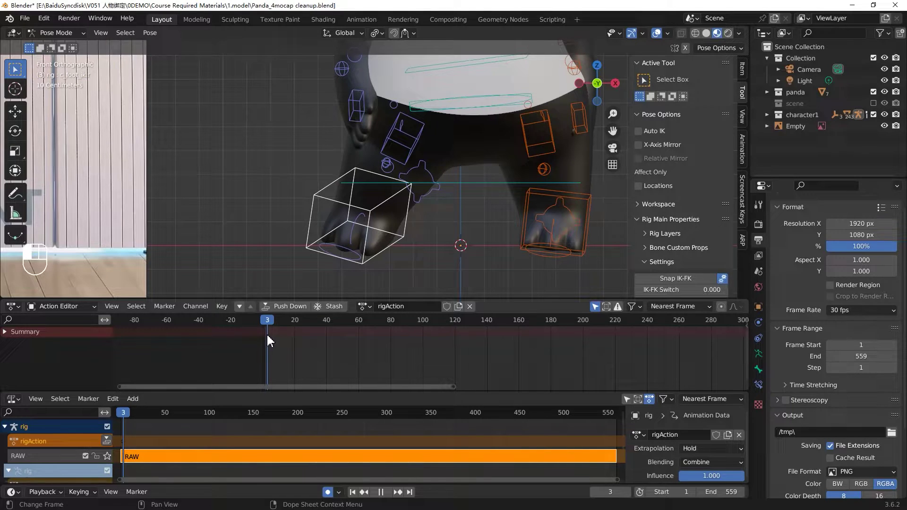
key("Left")
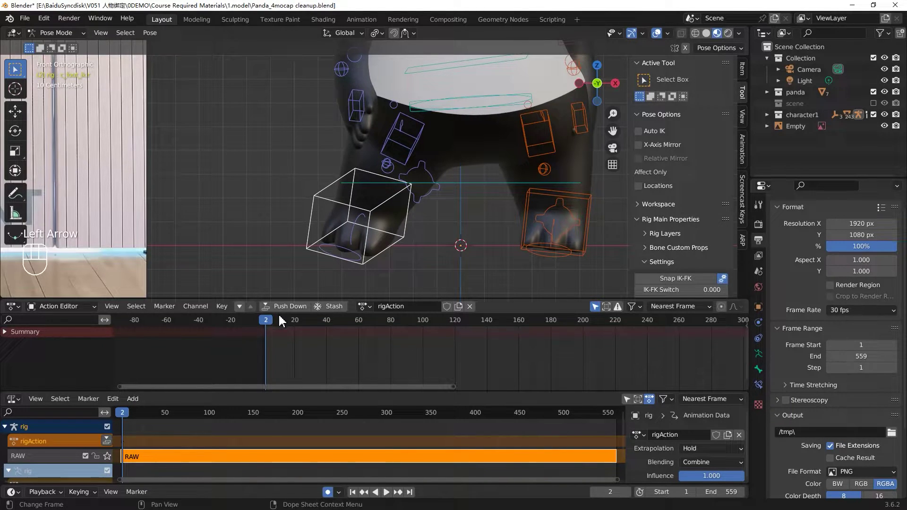
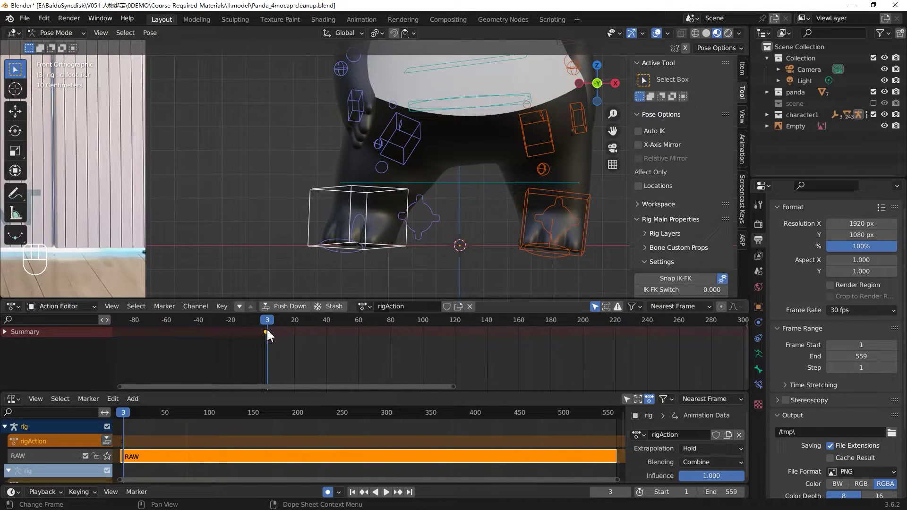
right_click(269, 338)
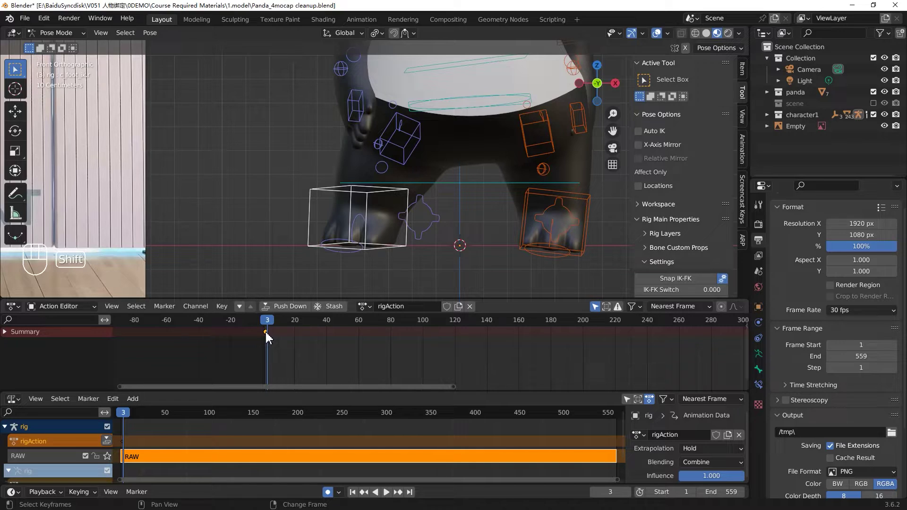
Duplicate the foot key to about frame 27 and rotate the left-side foot control flat in side and front views.
key("shift+d")
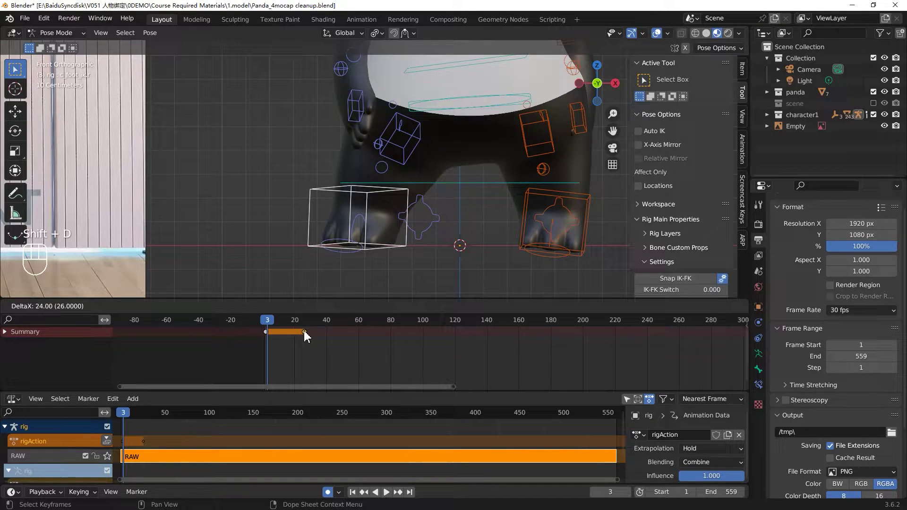
left_click_drag(274, 325, 326, 295)
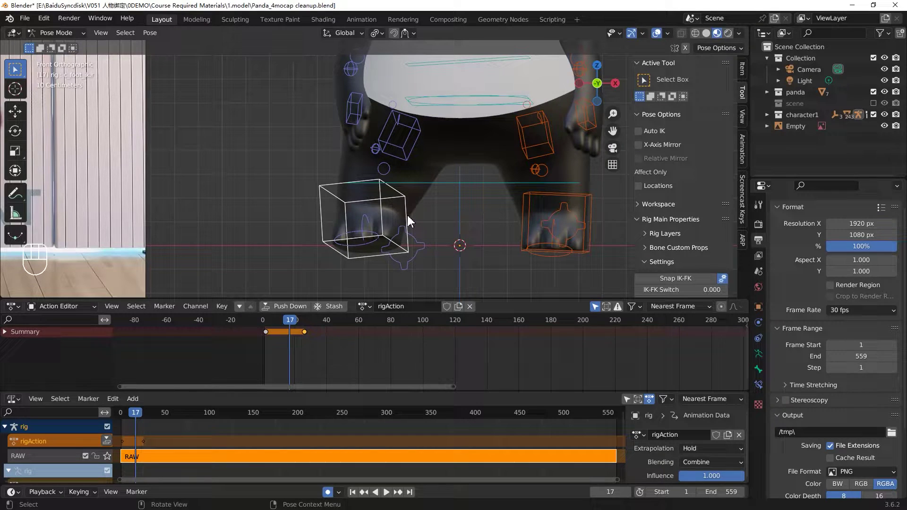
key("KP_3")
left_click(412, 221)
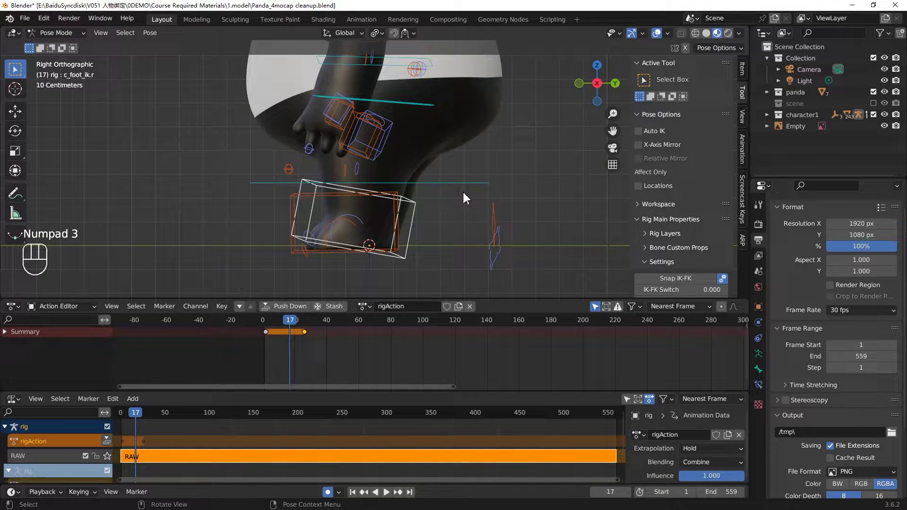
key("r")
key("g")
key("n")
left_click(448, 181)
key("r")
left_click(452, 181)
key("KP_1")
key("r")
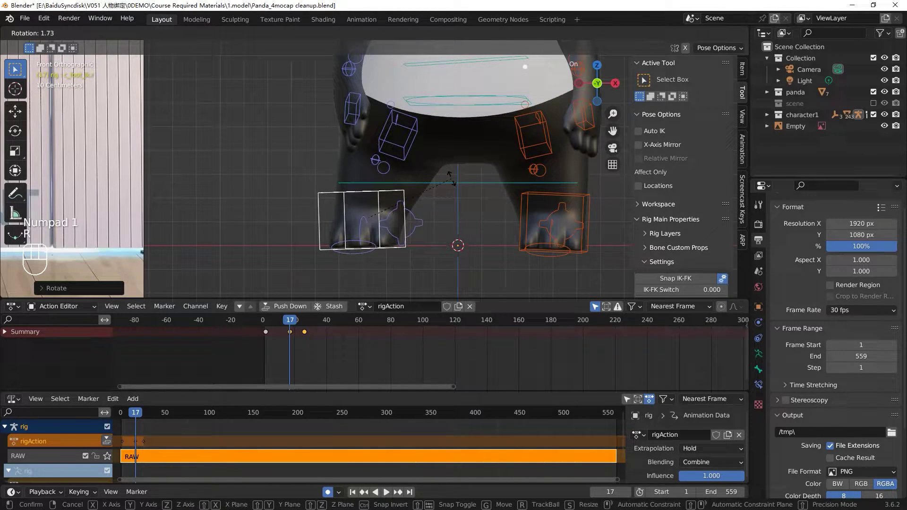
left_click(458, 185)
left_click_drag(288, 329, 284, 331)
Refine the foot's rotation and position in side and front views, then check a short playback.
key("KP_3")
key("KP_3")
key("r")
left_click(427, 215)
key("KP_1")
key("r")
left_click(437, 207)
key("g")
left_click_drag(437, 209, 272, 326)
key("space")
key("space")
left_click_drag(326, 327, 393, 334)
Pose the foot control flat at the next planted moment and review it with playback.
left_click(401, 237)
key("r")
key("KP_3")
key("r")
key("KP_1")
key("r")
left_click_drag(427, 202, 356, 259)
key("g")
left_click_drag(323, 327, 266, 337)
key("space")
key("space")
left_click_drag(321, 329, 373, 229)
Key another planted foot pose, rotating and moving the control in side and front views.
key("g")
left_click(370, 215)
key("KP_3")
key("r")
key("g")
left_click(412, 194)
key("r")
key("KP_1")
key("r")
left_click(430, 210)
key("r")
left_click_drag(428, 220, 329, 323)
left_click(311, 337)
Duplicate foot keys in the Dope Sheet to hold the planted pose across neighbouring frames.
key("shift+d")
left_click_drag(332, 335, 229, 210)
left_click(289, 210)
left_click_drag(303, 329, 285, 347)
left_click(272, 341)
key("shift+d")
key("shift+d")
left_click_drag(295, 336, 271, 325)
key("s")
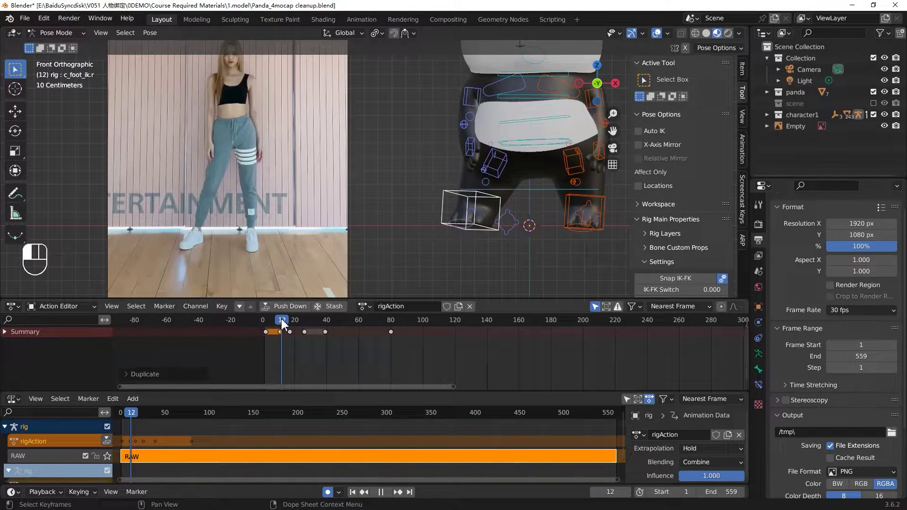
Fix one more foot pose, delete a stray key, hold the pose until about frame 65 and play back, naming the layer foot.
key("KP_3")
key("r")
key("g")
key("KP_1")
key("r")
left_click(284, 337)
key("x")
left_click_drag(283, 327, 332, 344)
left_click_drag(322, 325, 329, 339)
left_click(334, 337)
left_click_drag(320, 323, 472, 352)
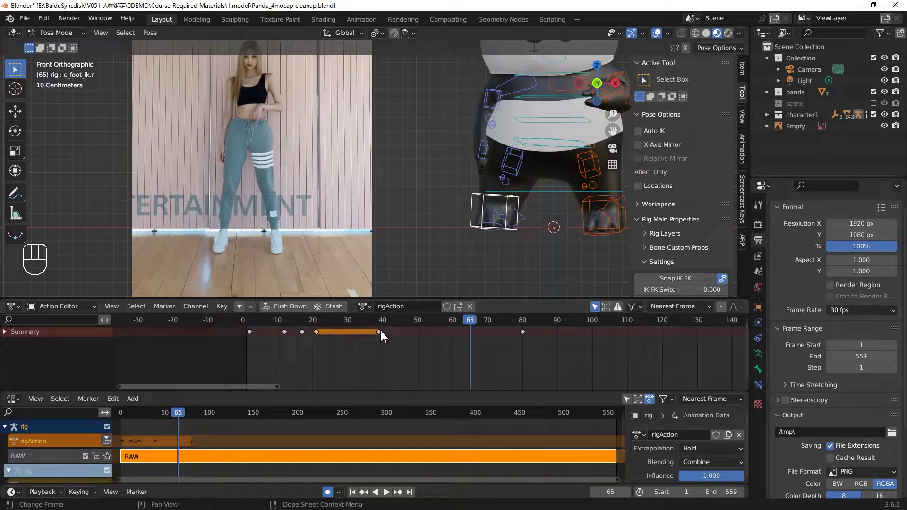
left_click_drag(472, 325, 317, 269)
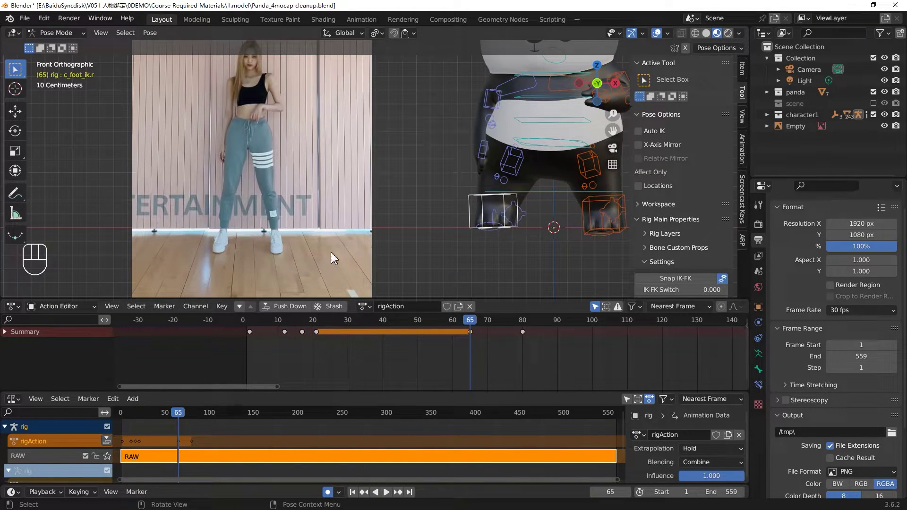
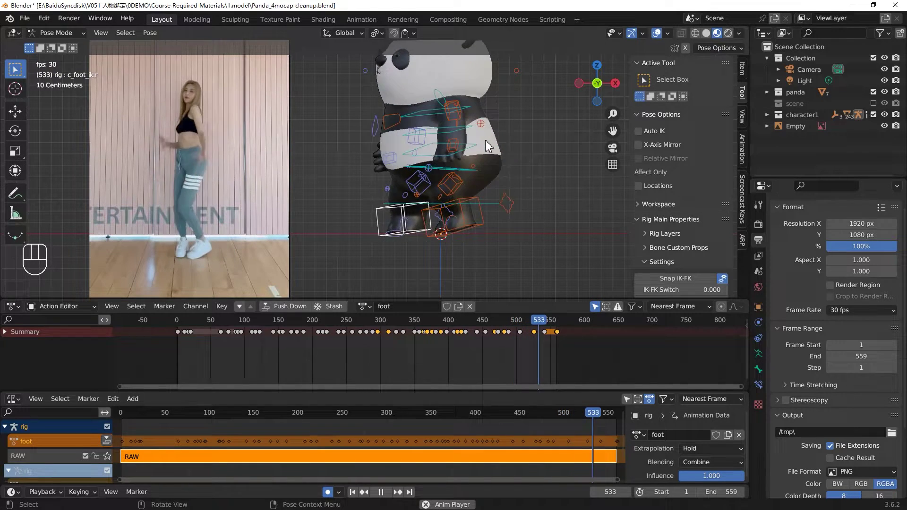
key("space")
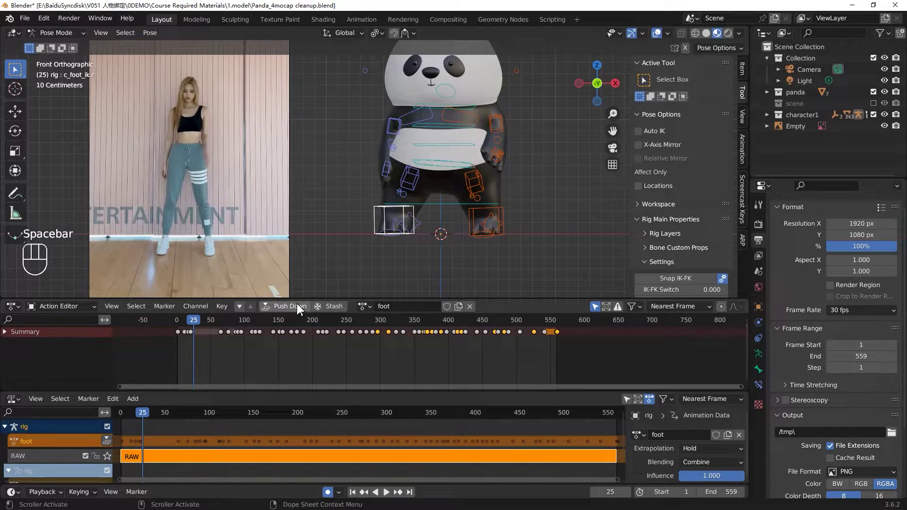
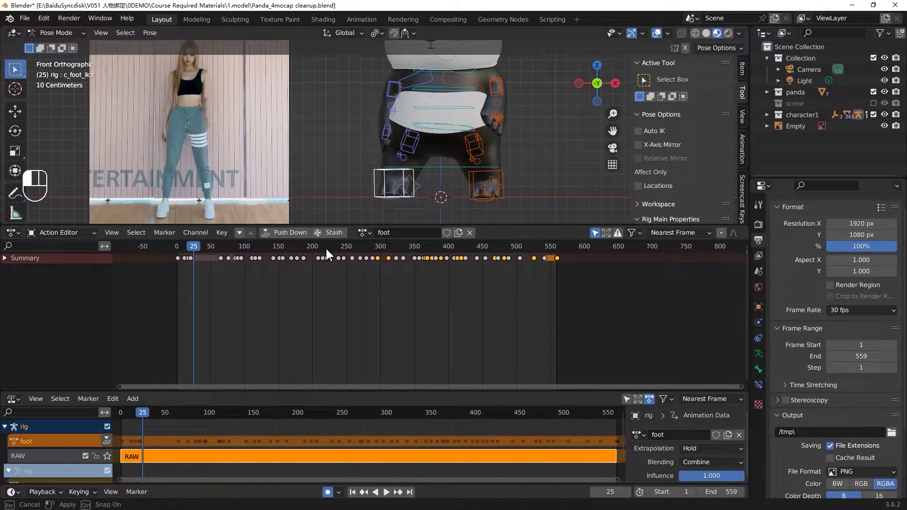
In the Graph Editor, Gaussian Smooth both foot controls' curves, tune the factor and play back the result.
left_click_drag(19, 241, 171, 298)
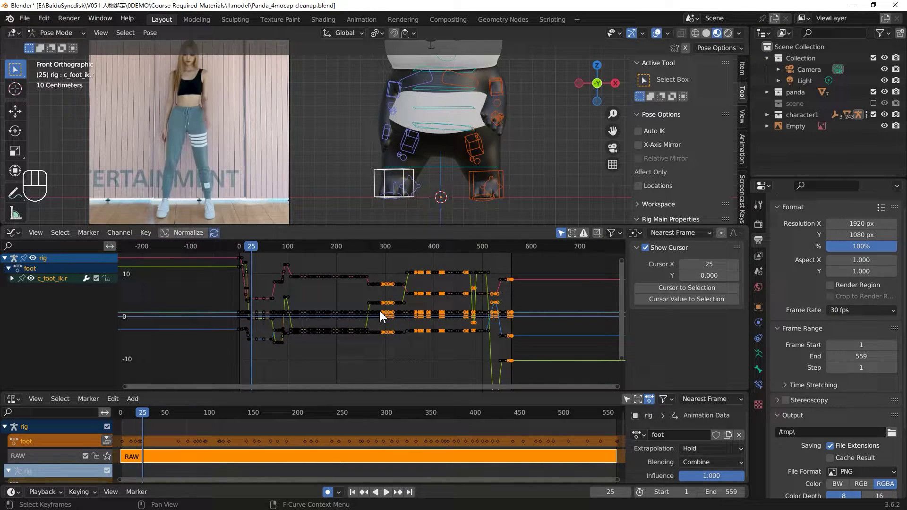
left_click(476, 182)
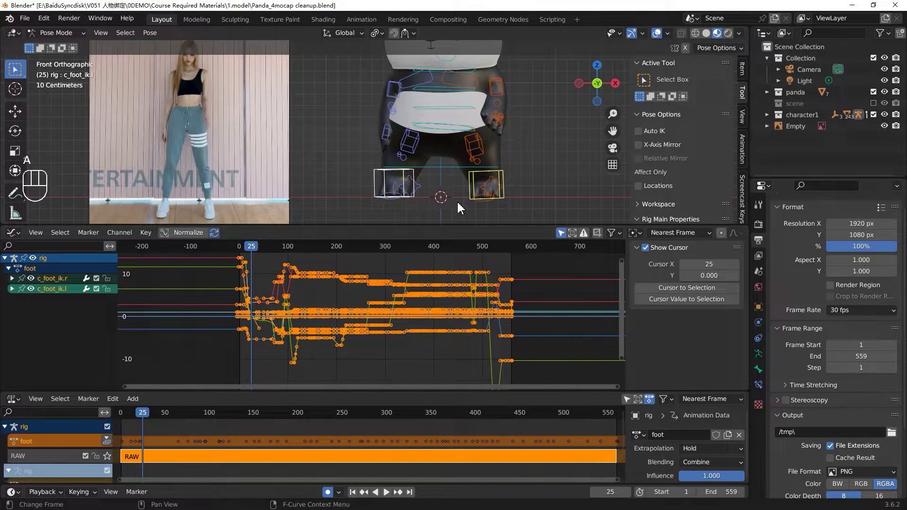
left_click_drag(242, 254, 358, 217)
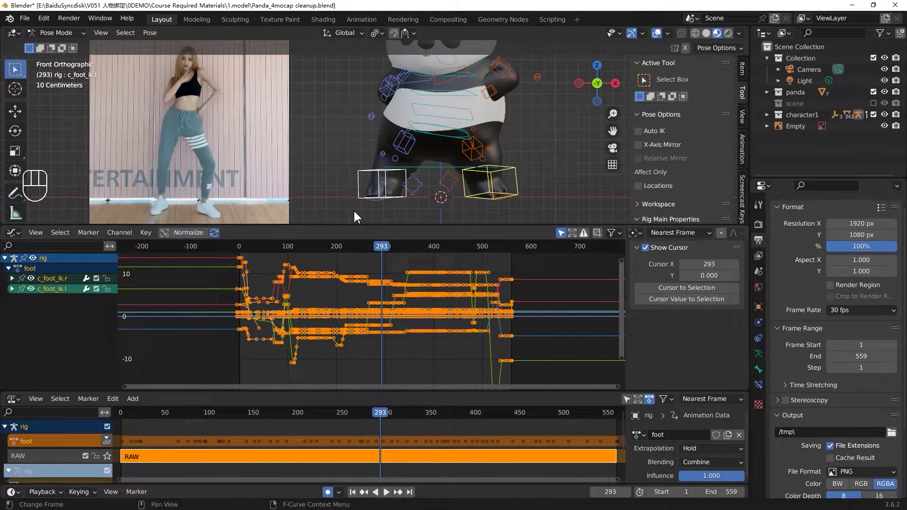
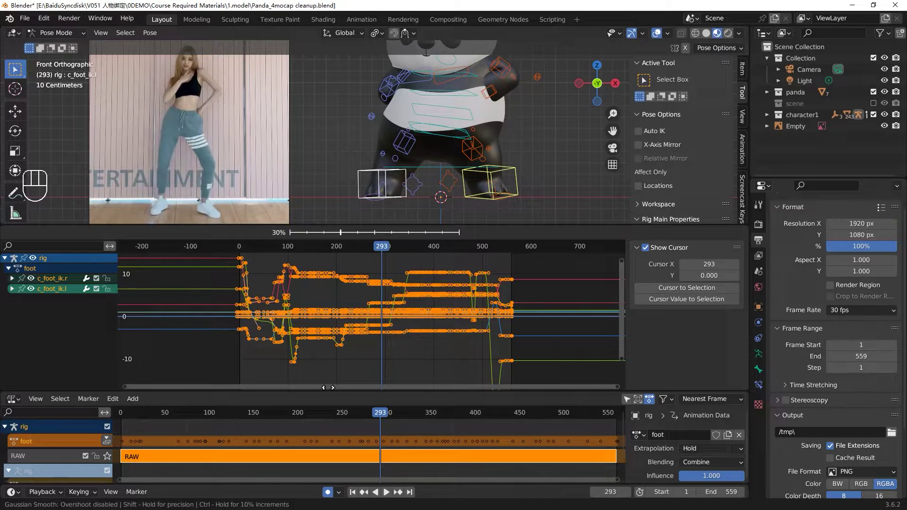
left_click_drag(325, 392, 360, 353)
left_click_drag(322, 245, 227, 244)
key("space")
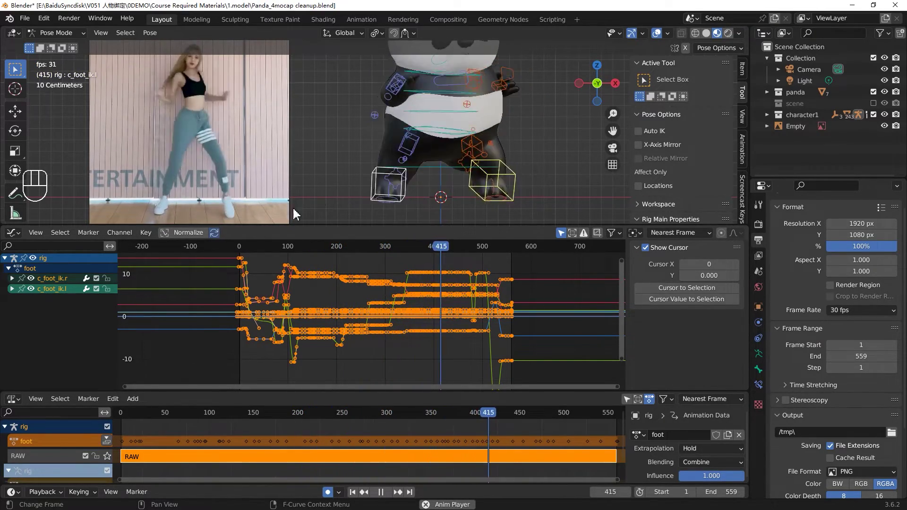
middle_click(490, 188)
Exit tweak mode so foot and RAW are separate layers and view the panda from the front.
key("space")
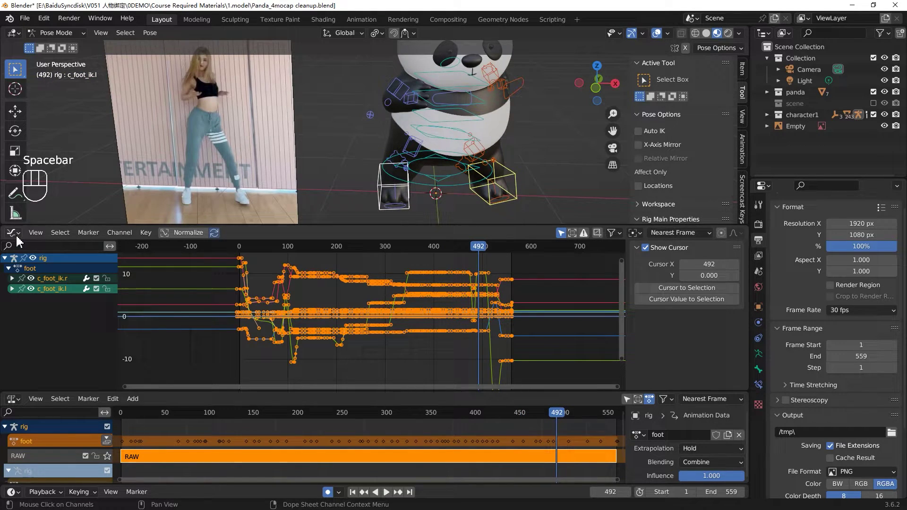
left_click_drag(20, 242, 153, 265)
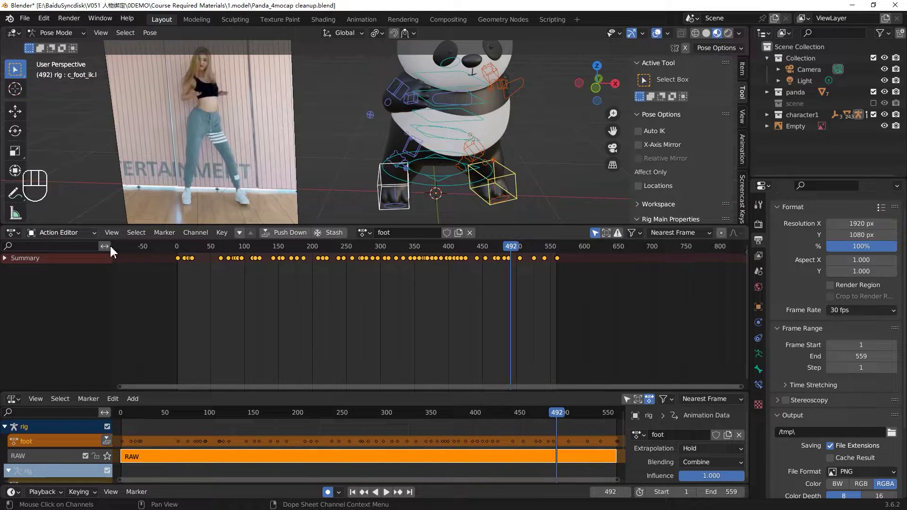
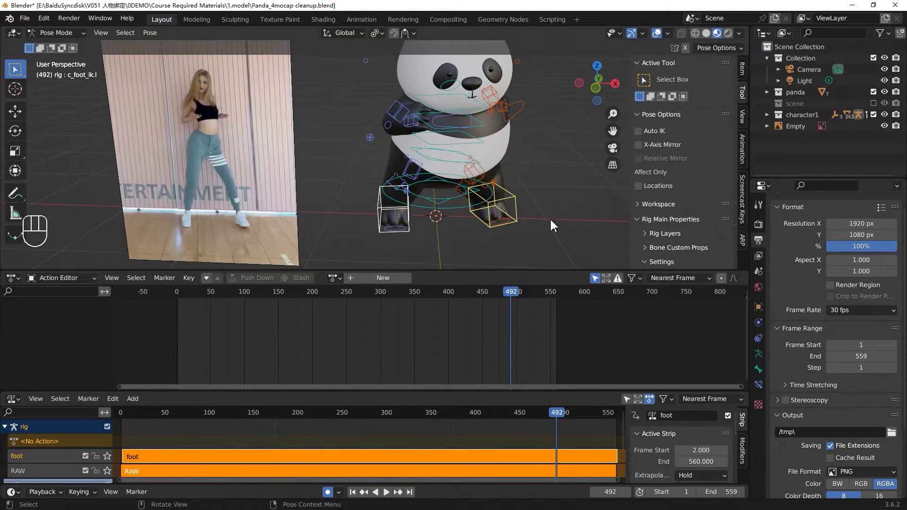
left_click(557, 218)
key("KP_1")
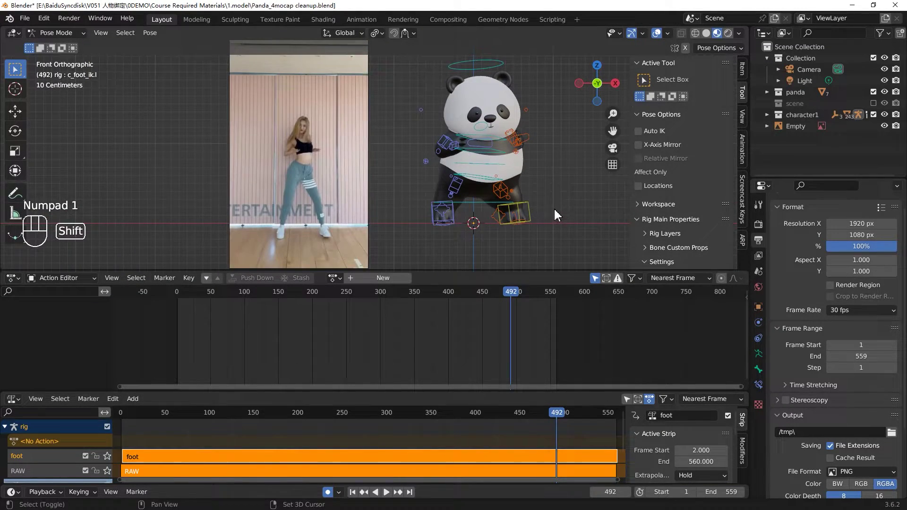
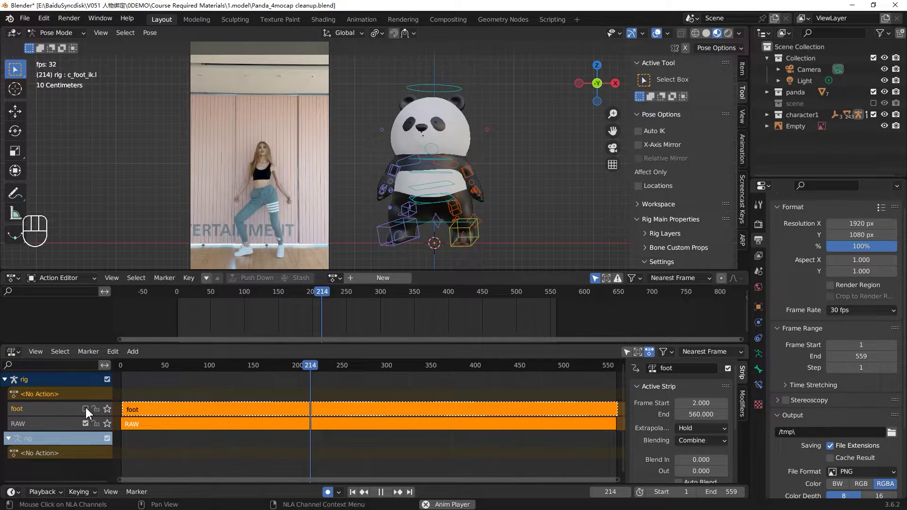
Play the dance toggling the foot track's mute on and off to compare, then return to the start.
left_click(90, 414)
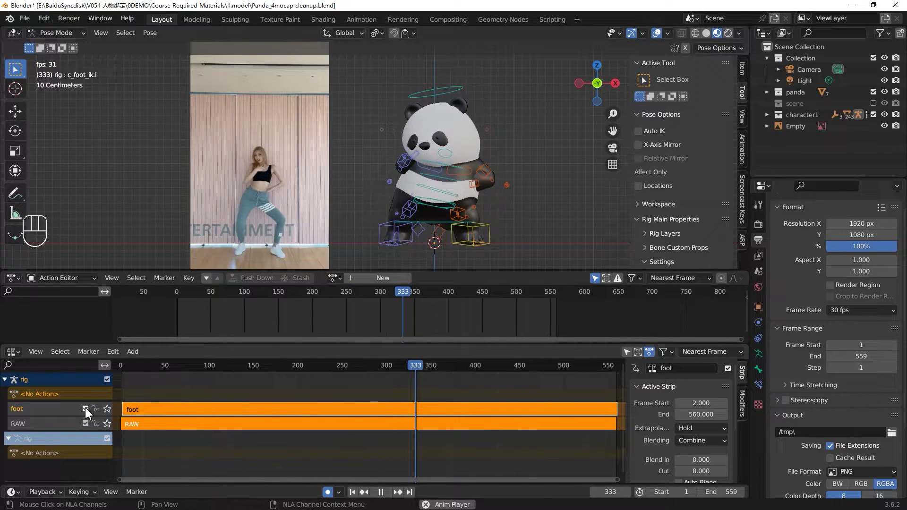
left_click(90, 414)
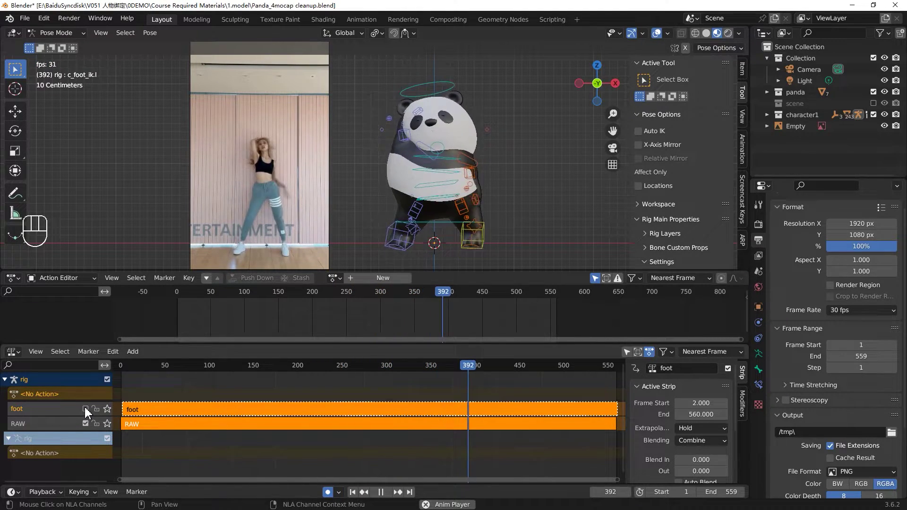
left_click(88, 414)
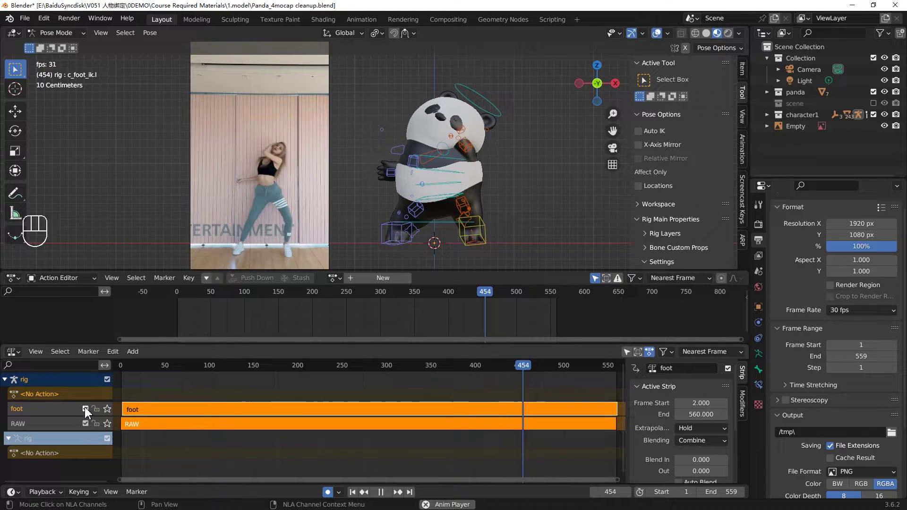
key("space")
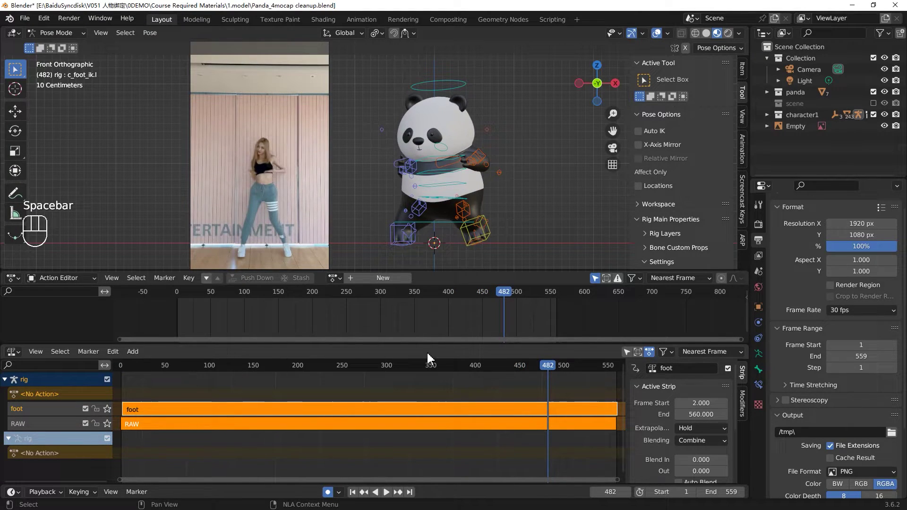
left_click_drag(452, 390, 85, 401)
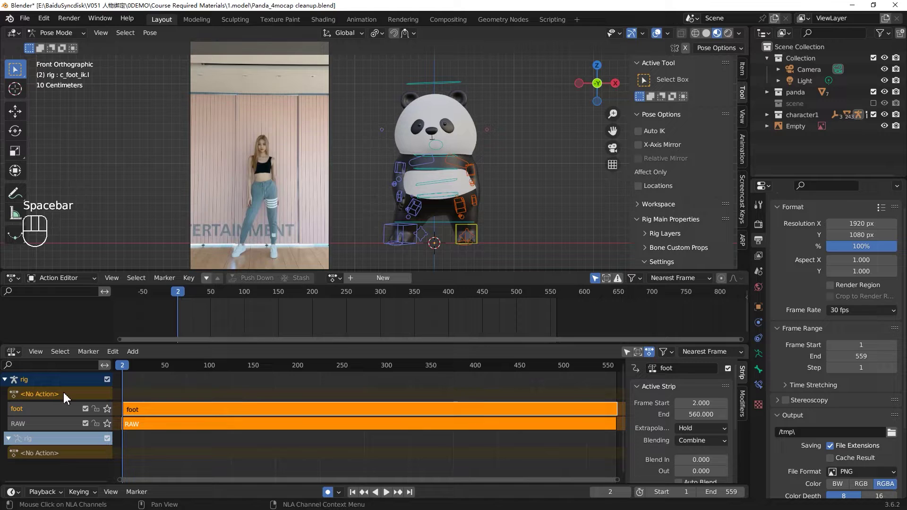
Deselect all NLA strips before adding the hand layer spanning frames 40–521.
left_click(62, 399)
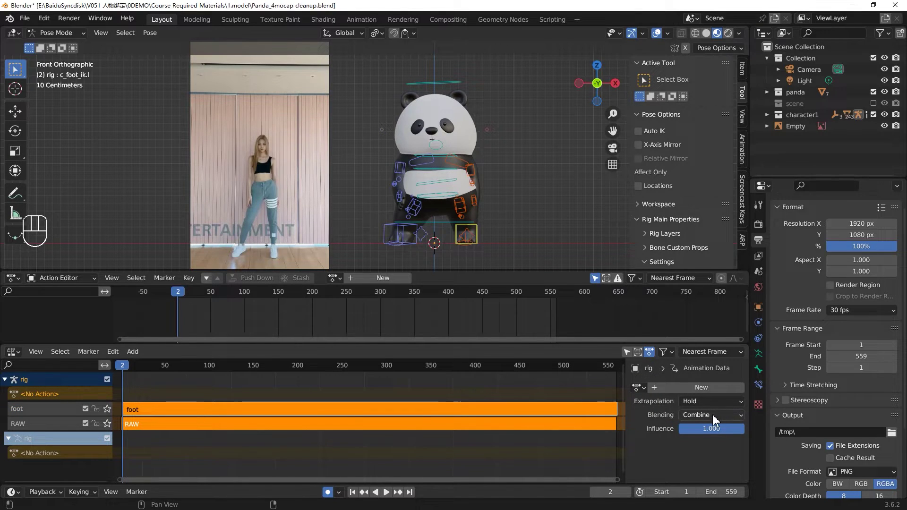
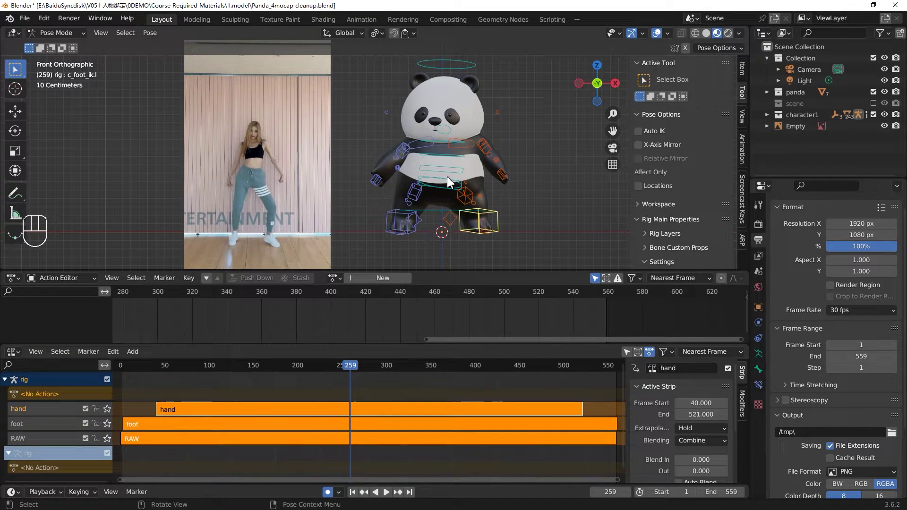
Bake all layers into one action and push it down as a new final rev1 strip over frames 1–559.
left_click(115, 353)
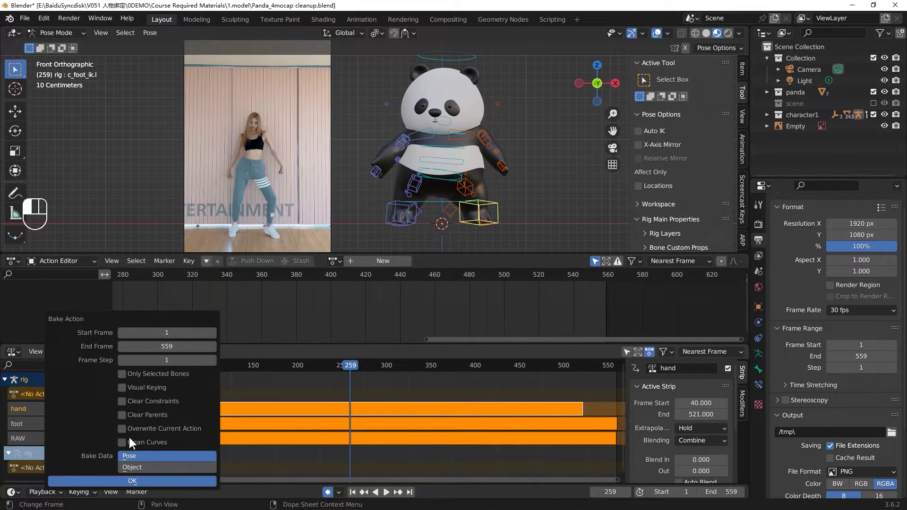
left_click_drag(41, 377, 351, 422)
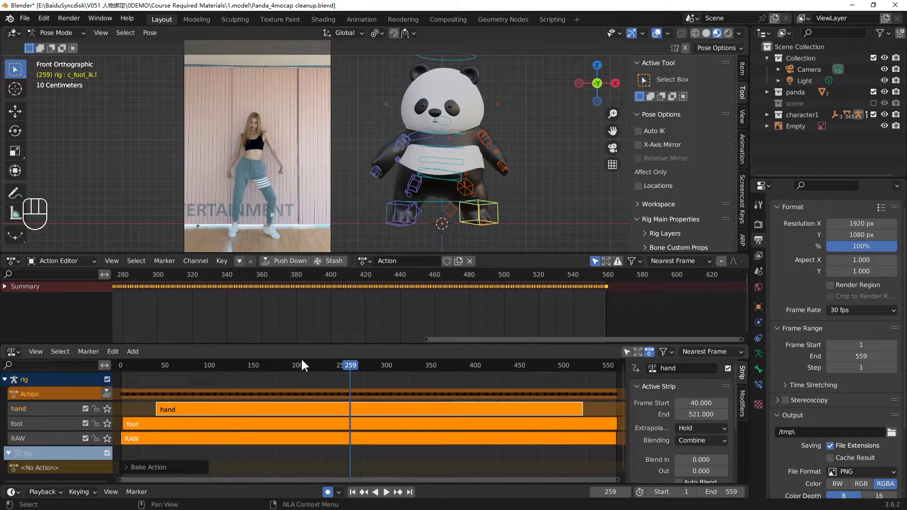
left_click_drag(398, 261, 279, 268)
left_click(279, 269)
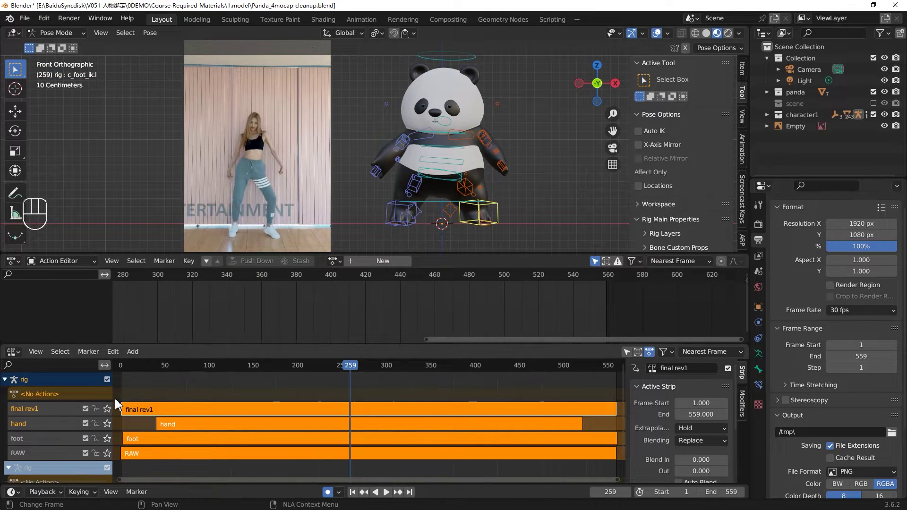
Mute the hand, foot and RAW tracks and play back the baked final animation alone.
left_click_drag(91, 429, 91, 441)
left_click(89, 442)
left_click_drag(186, 432, 192, 447)
left_click(608, 387)
key("space")
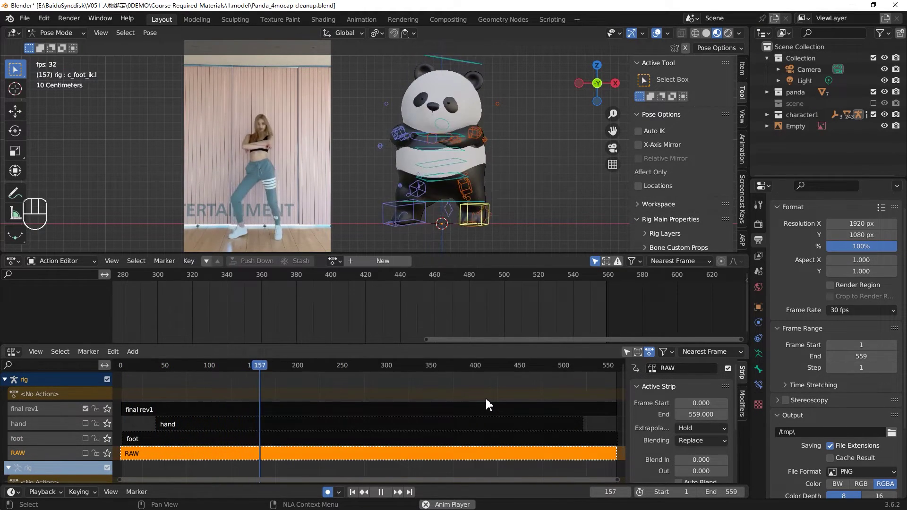
key("space")
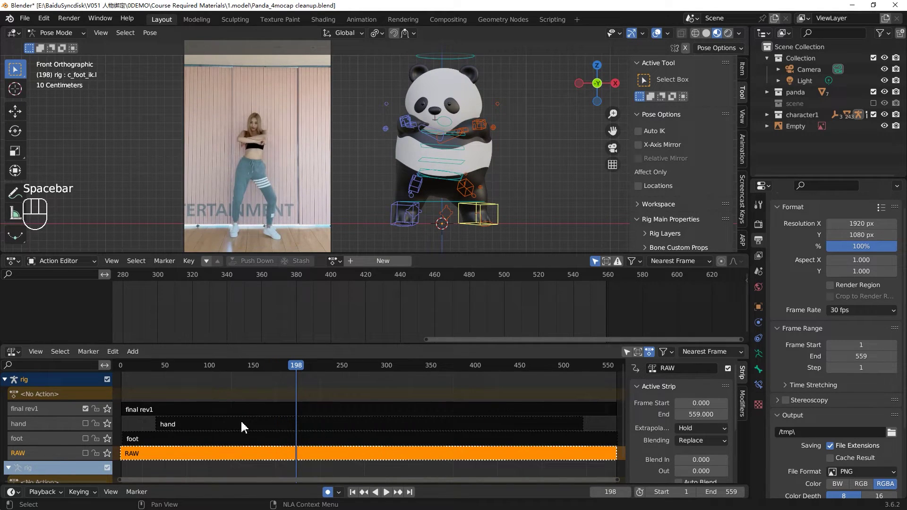
Tab into the hand, foot and RAW strips to give each action a fake user.
left_click(242, 429)
key("ctrl+z")
left_click(342, 427)
key("Tab")
left_click(465, 267)
left_click(399, 432)
key("Tab")
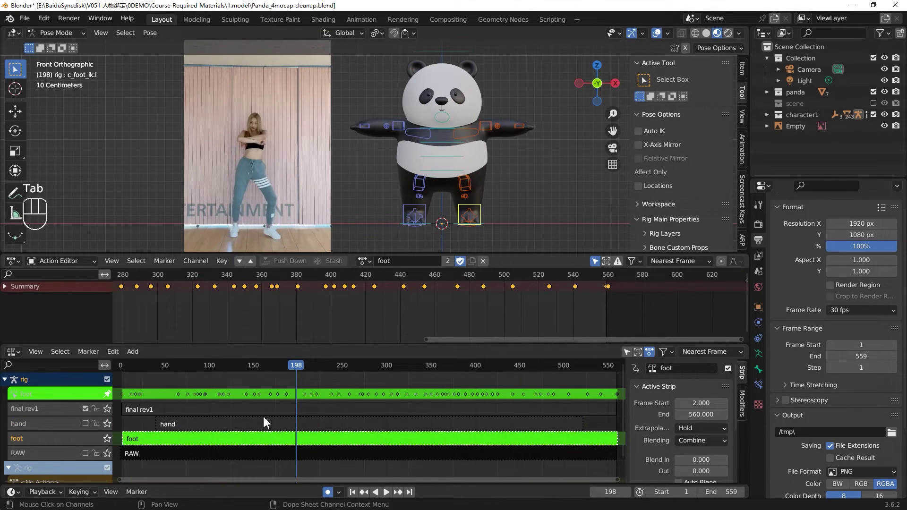
key("Tab")
left_click(328, 460)
key("Tab")
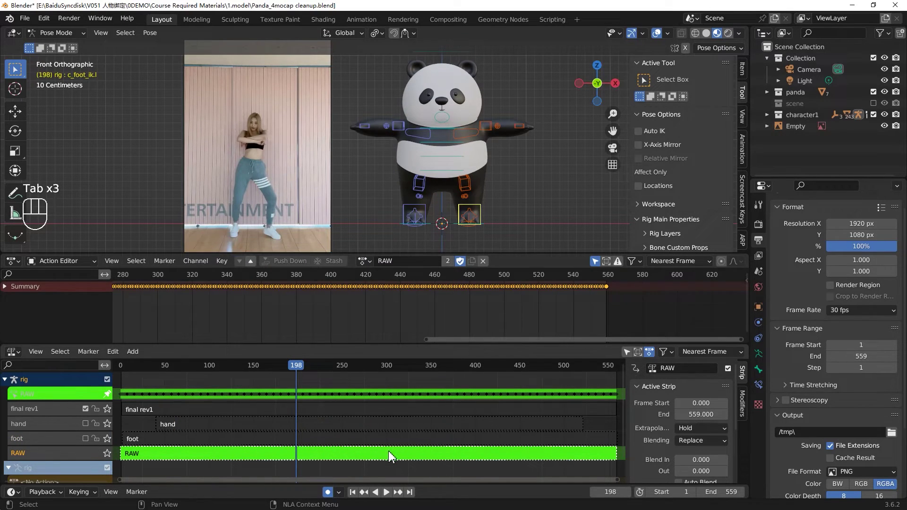
key("Tab")
Delete the hand, foot and RAW strips, leaving only final rev1.
left_click(388, 463)
key("x")
left_click(385, 435)
key("x")
left_click(386, 442)
key("x")
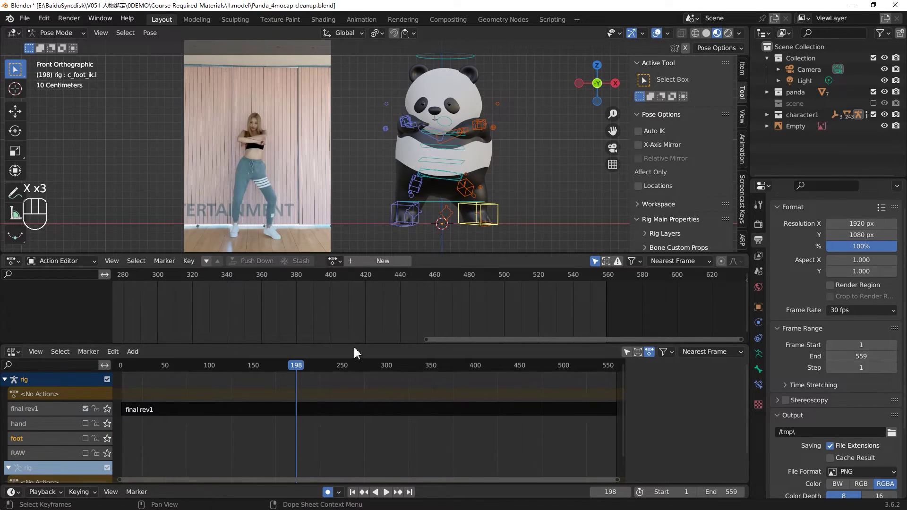
Play the baked final rev1 dance through to frame 549, then save the Panda_4mocap cleanup file.
left_click_drag(338, 261, 256, 319)
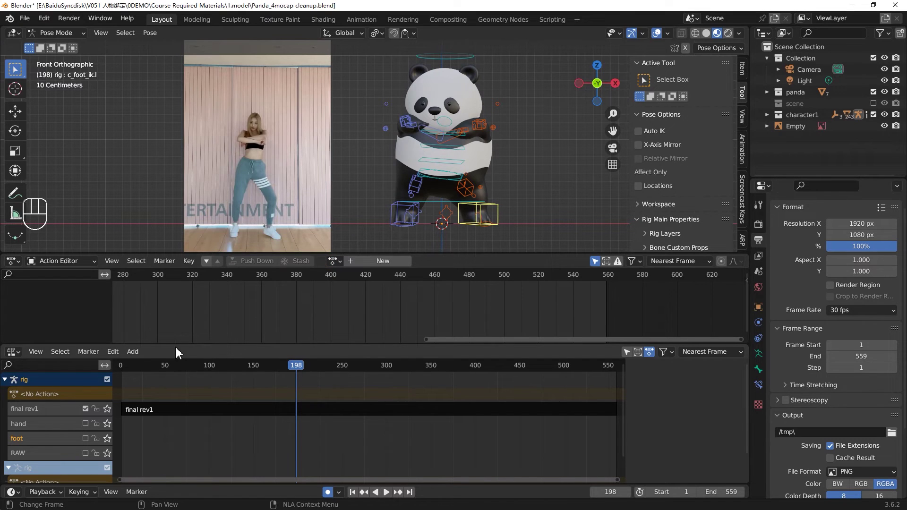
left_click_drag(269, 370, 708, 293)
key("space")
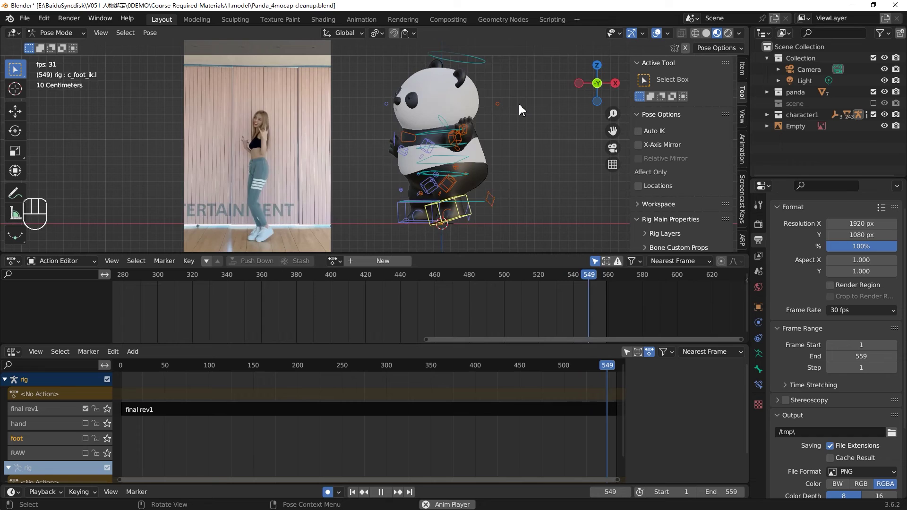
key("space")
key("ctrl+s")
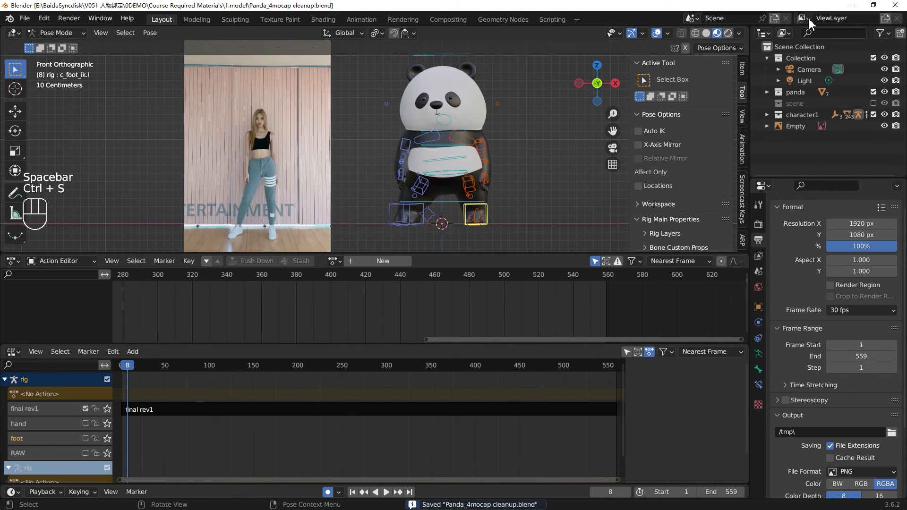